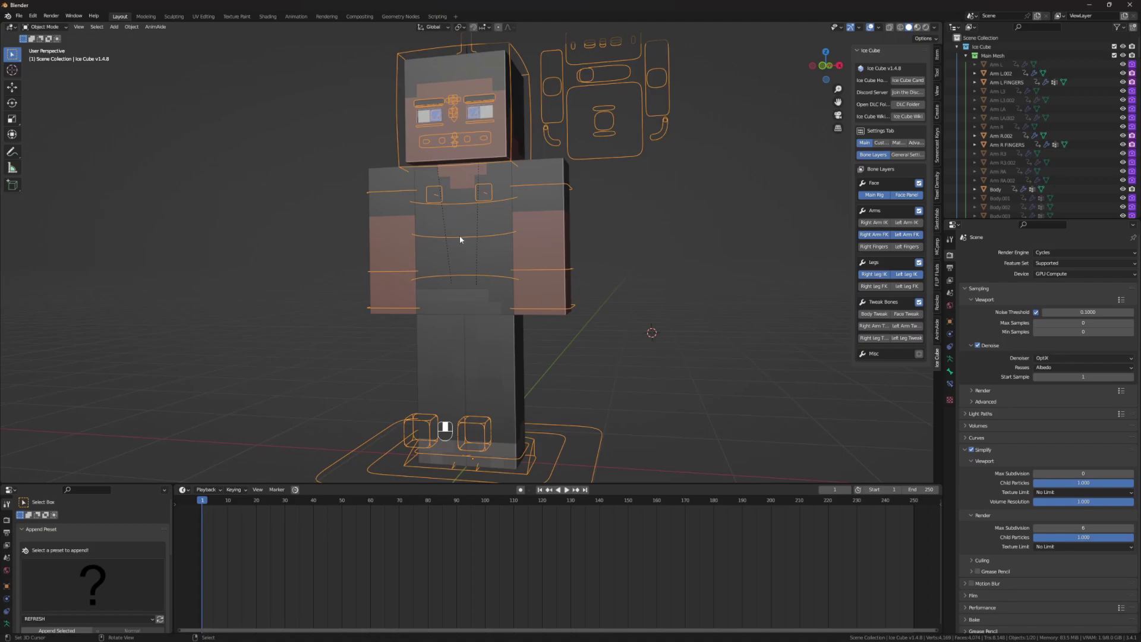
# Select the Body mesh, isolate it in Local View and frame it in the viewport.
pyautogui.doubleClick(463, 221)
pyautogui.middleClick(463, 221)
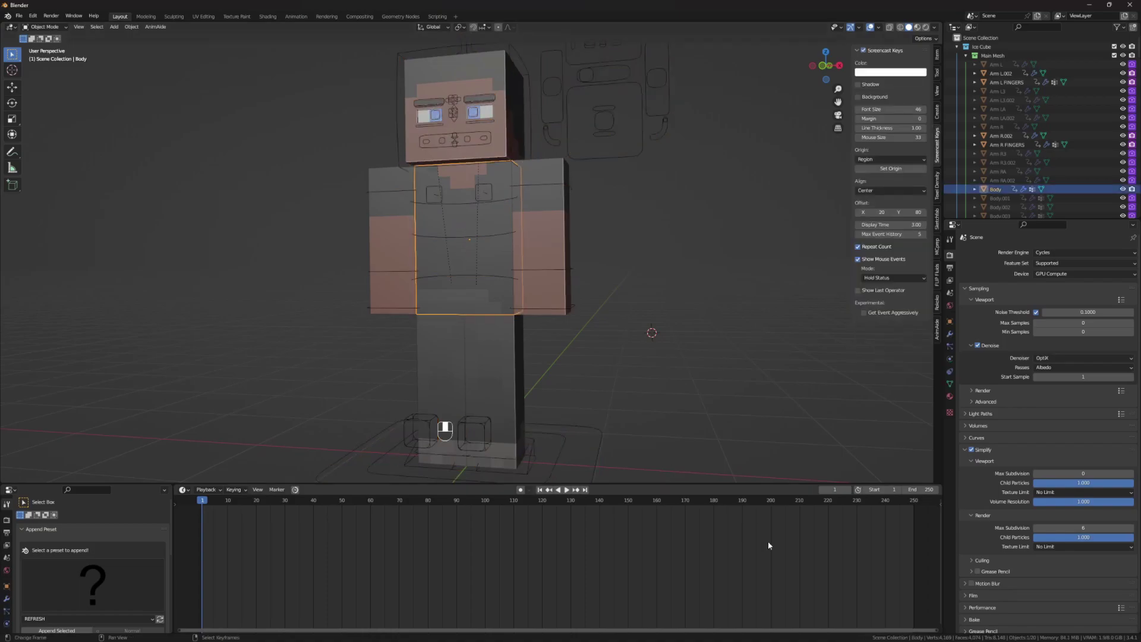
pyautogui.press('KP_Divide')
pyautogui.press('KP_Divide')
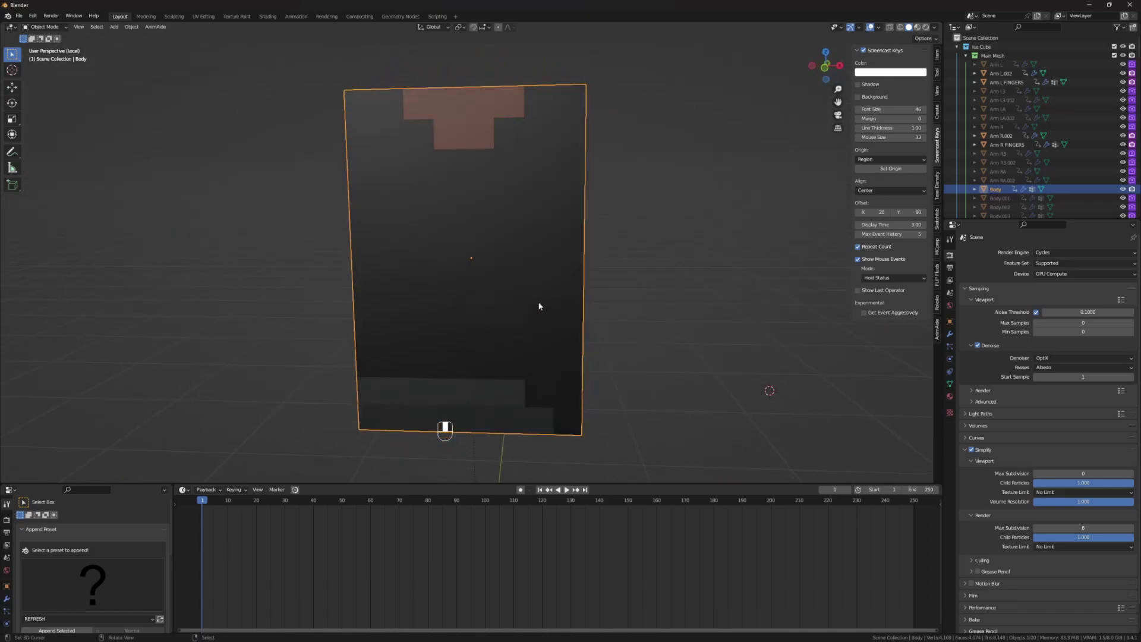
# Enter Edit Mode on the body and select the thin face band around the inner top rim.
pyautogui.press('Tab')
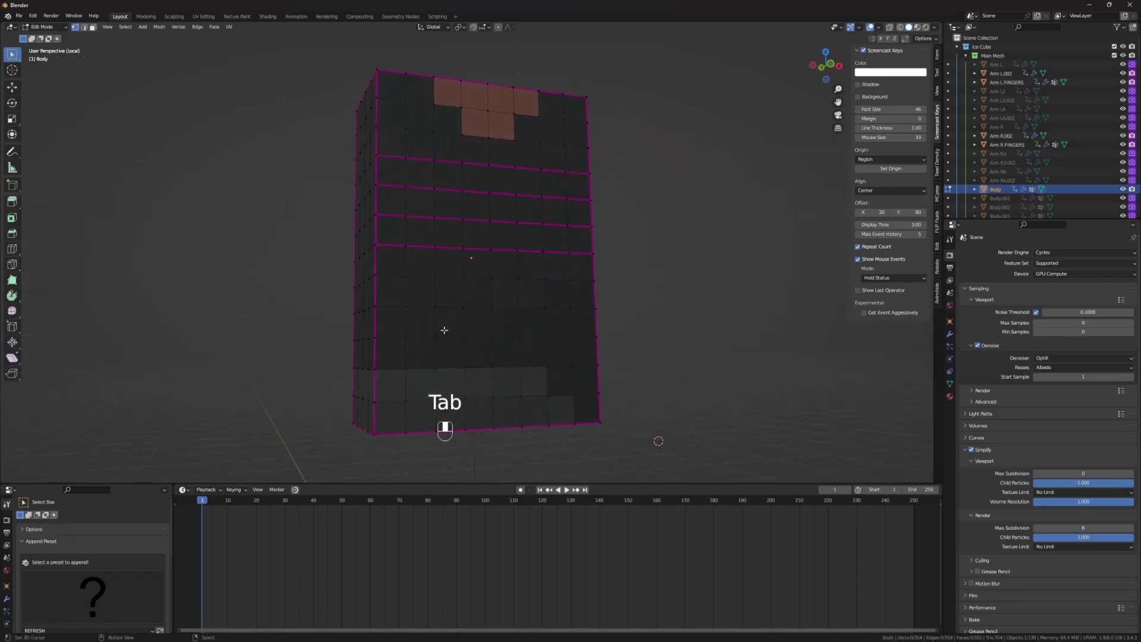
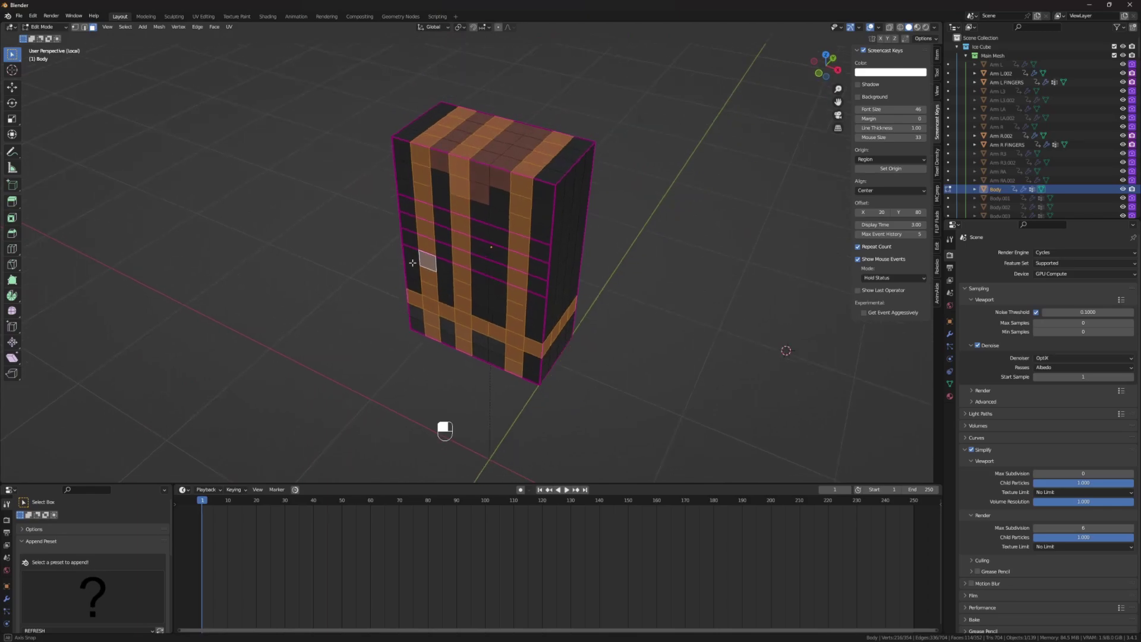
pyautogui.press('ctrl+z')
pyautogui.press('ctrl+z')
pyautogui.press('ctrl+z')
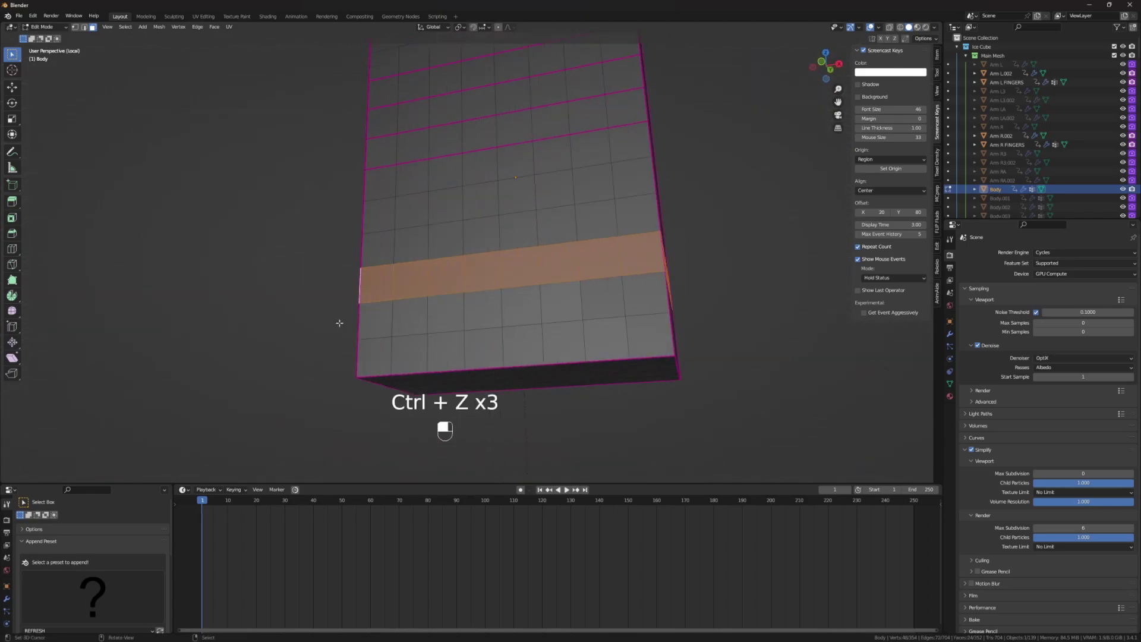
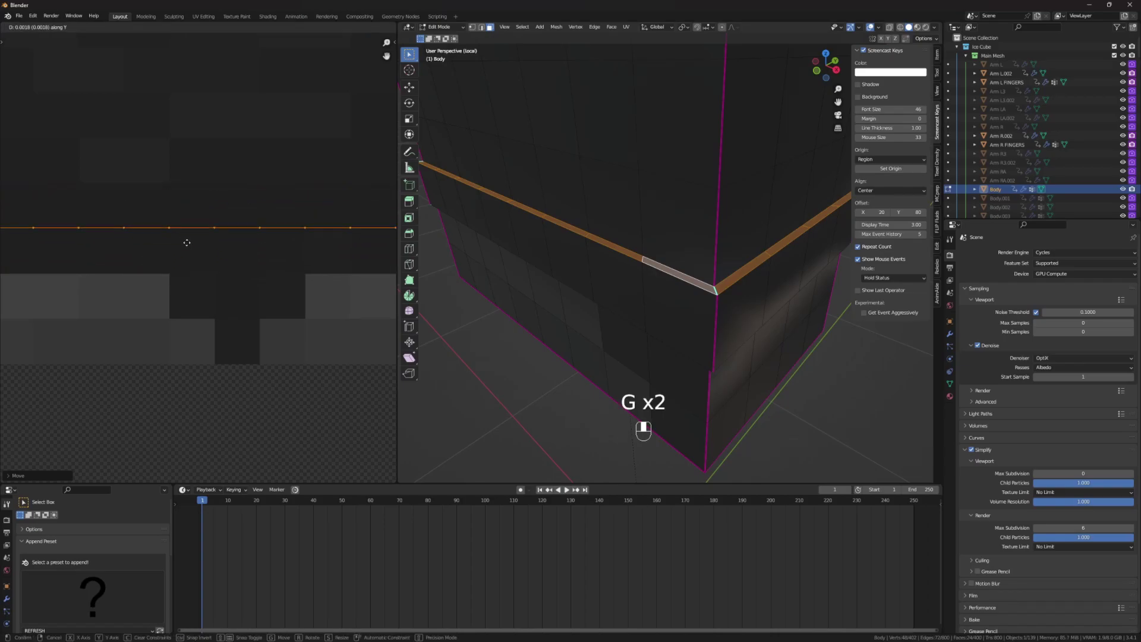
# Shift the inner band's UVs vertically on the skin.png layout and confirm the new position.
pyautogui.press('g')
pyautogui.press('a')
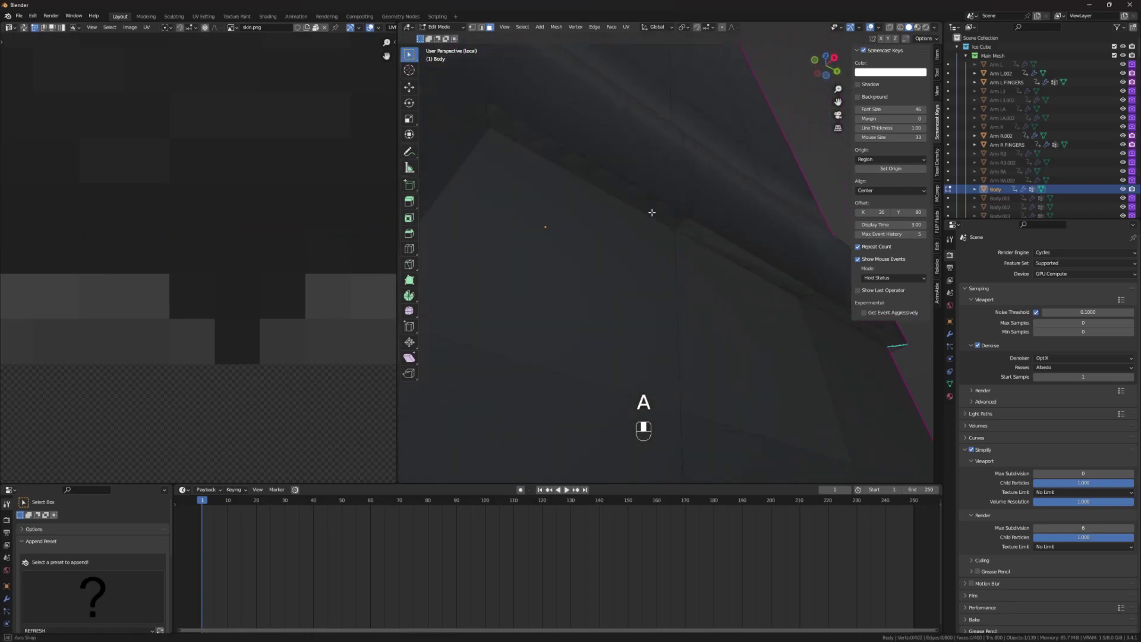
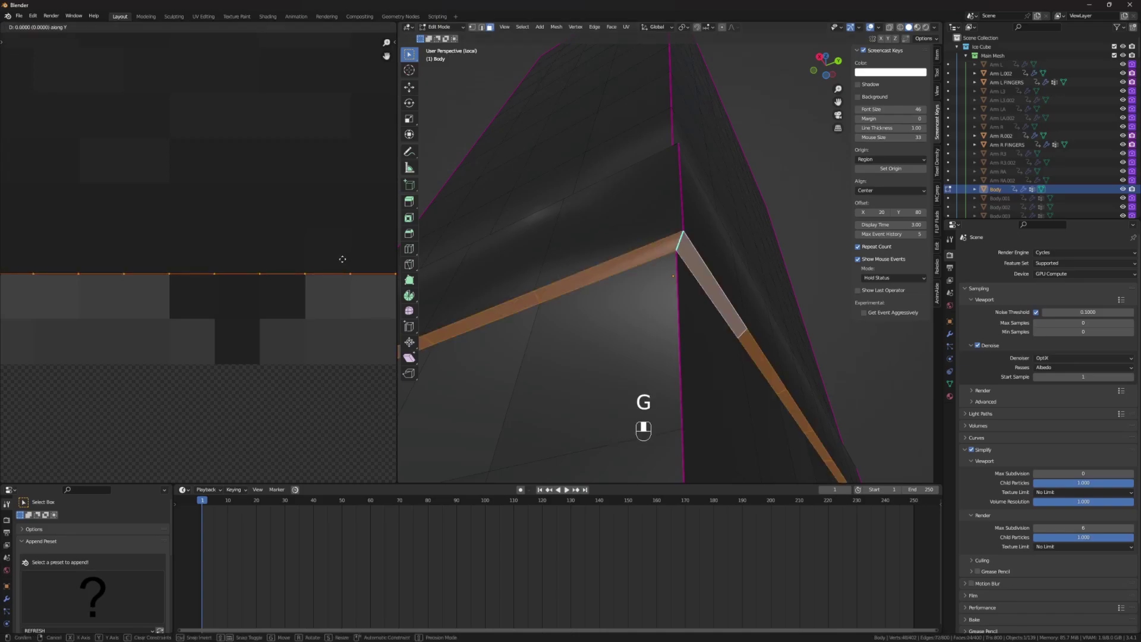
pyautogui.press('a')
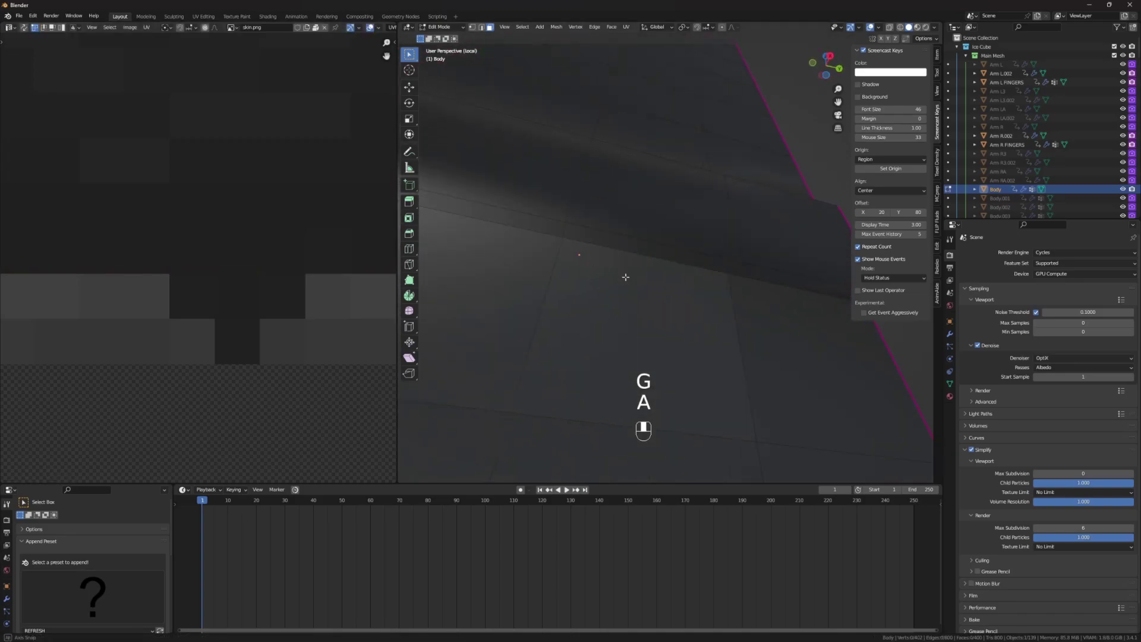
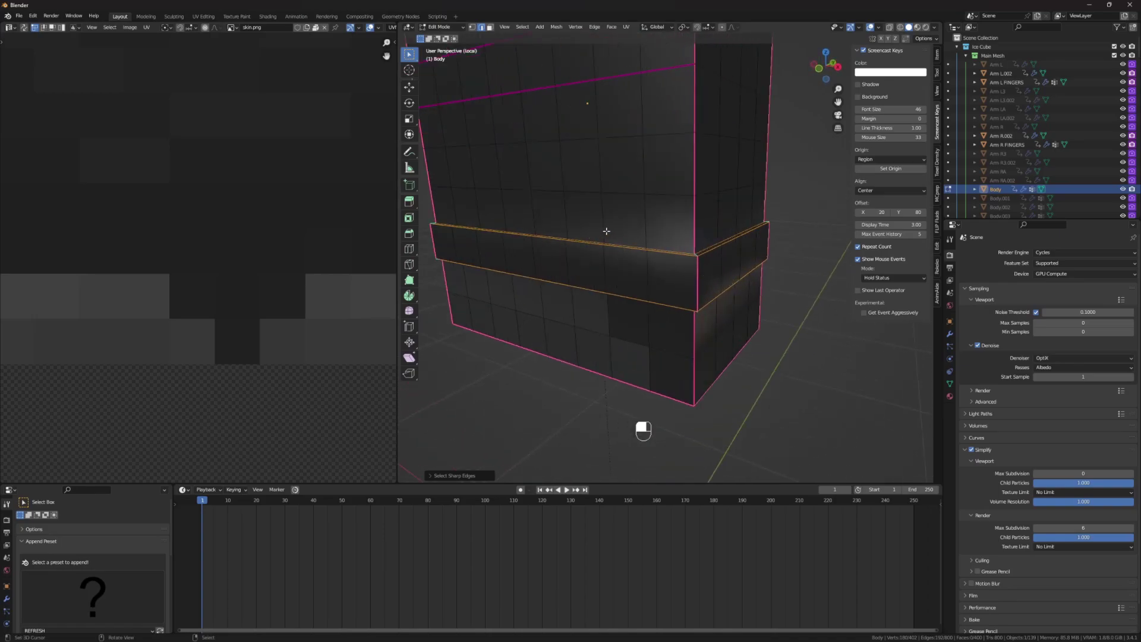
# Mark the body's inner corner and upper rim edges, giving it smoothed rounded corners.
pyautogui.press('ctrl+e')
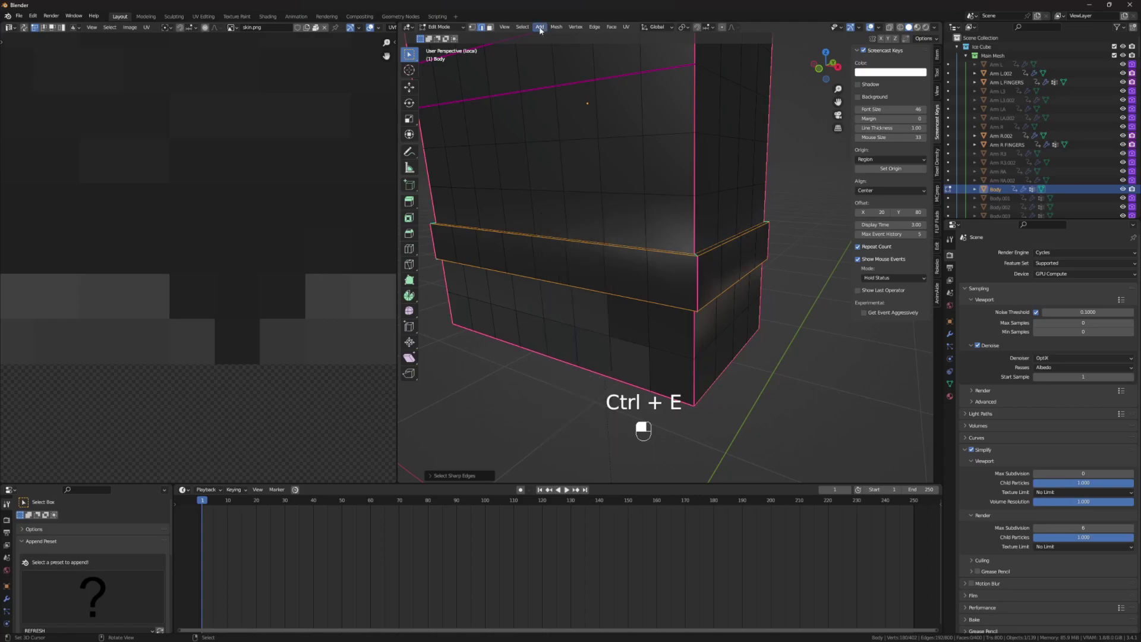
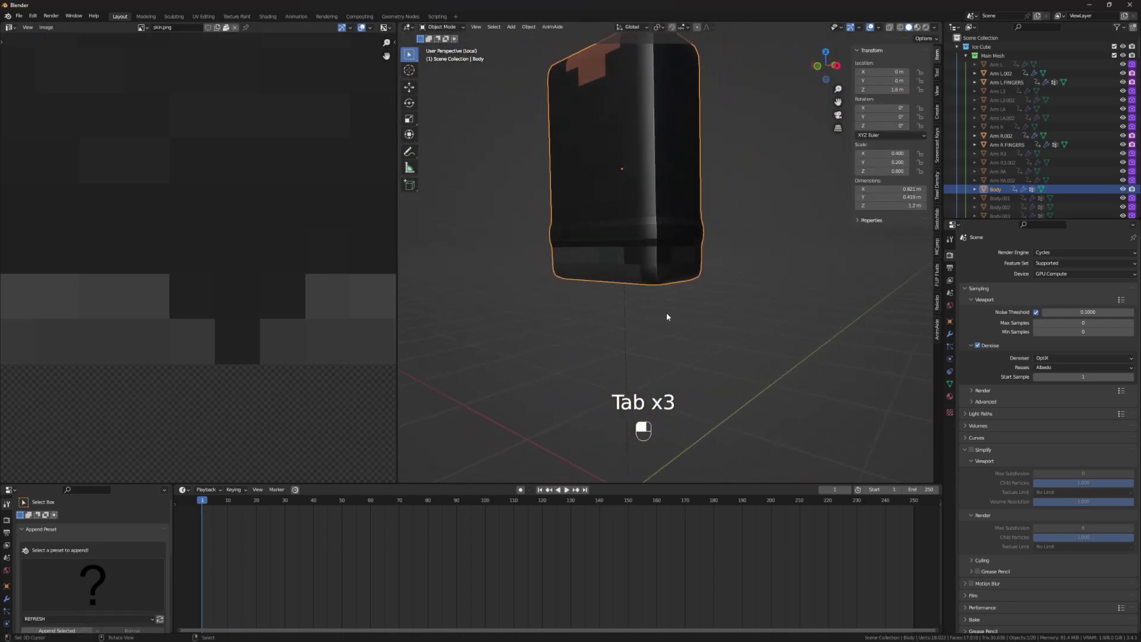
# Undo back into the body's mesh edit, then return to Object Mode to view the smooth interior.
pyautogui.press('ctrl+z')
pyautogui.press('ctrl+z')
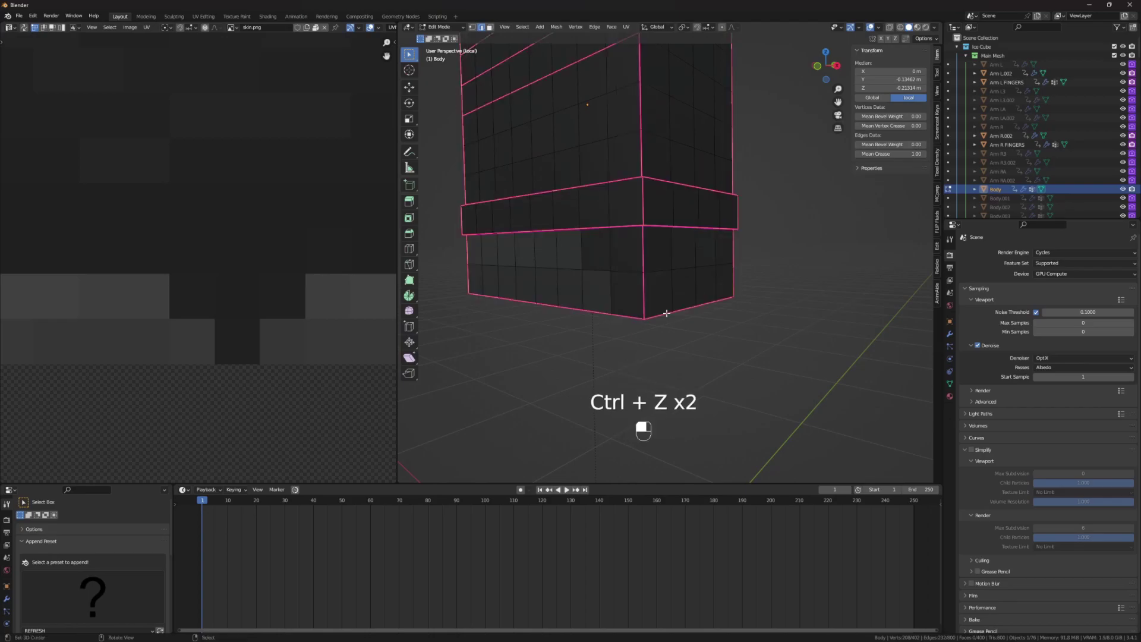
pyautogui.press('Tab')
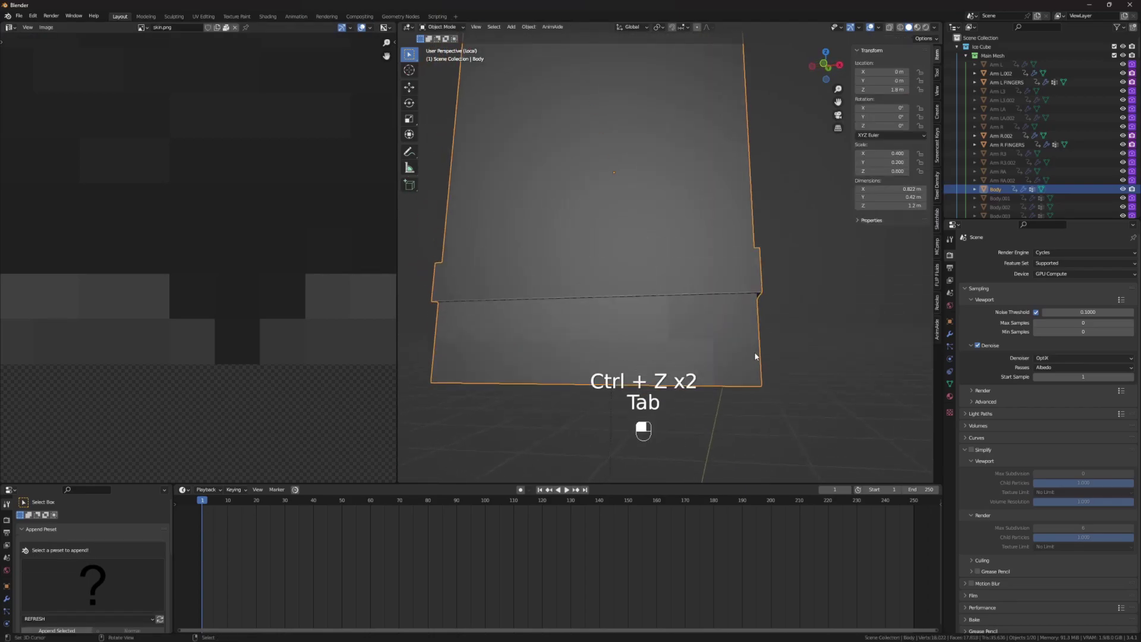
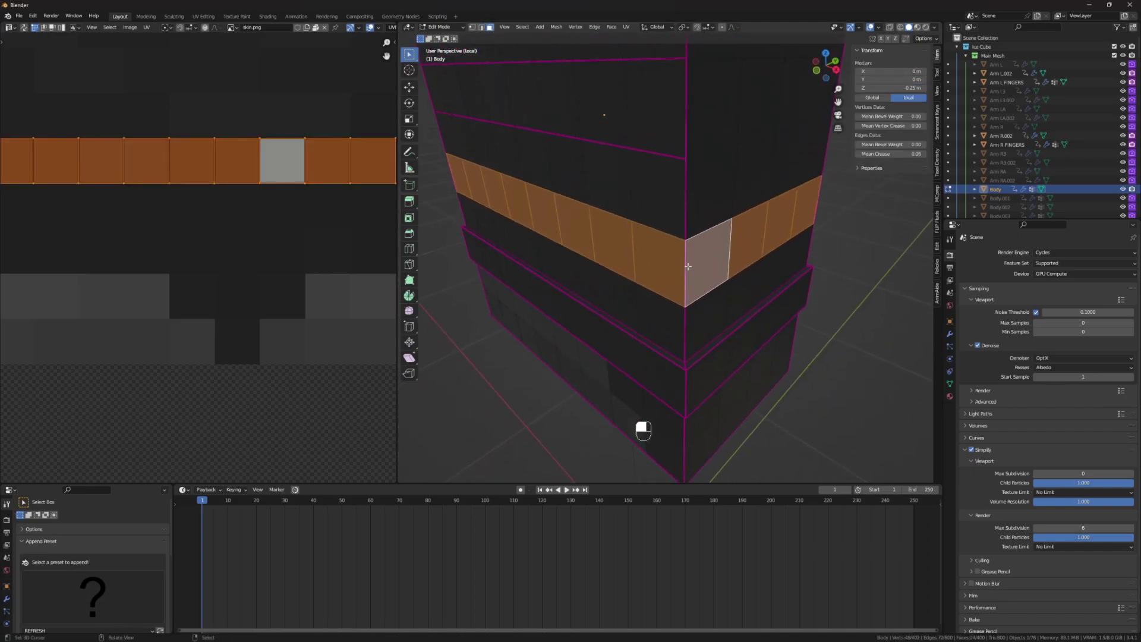
# Select the body's edge loops and apply a slight Mean Crease to them.
pyautogui.press('g')
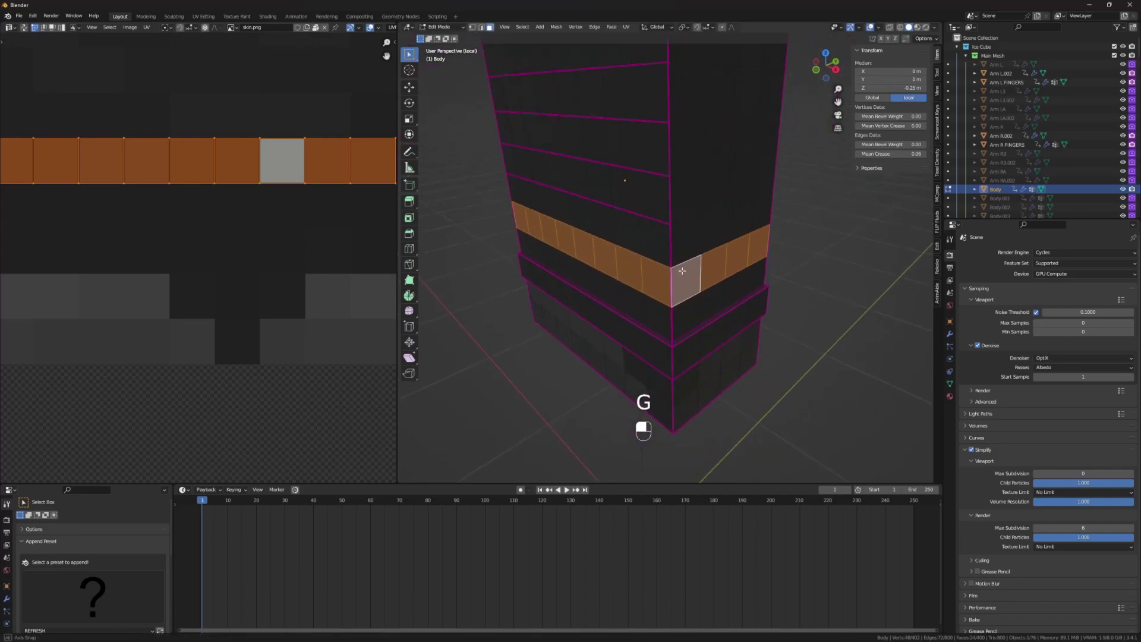
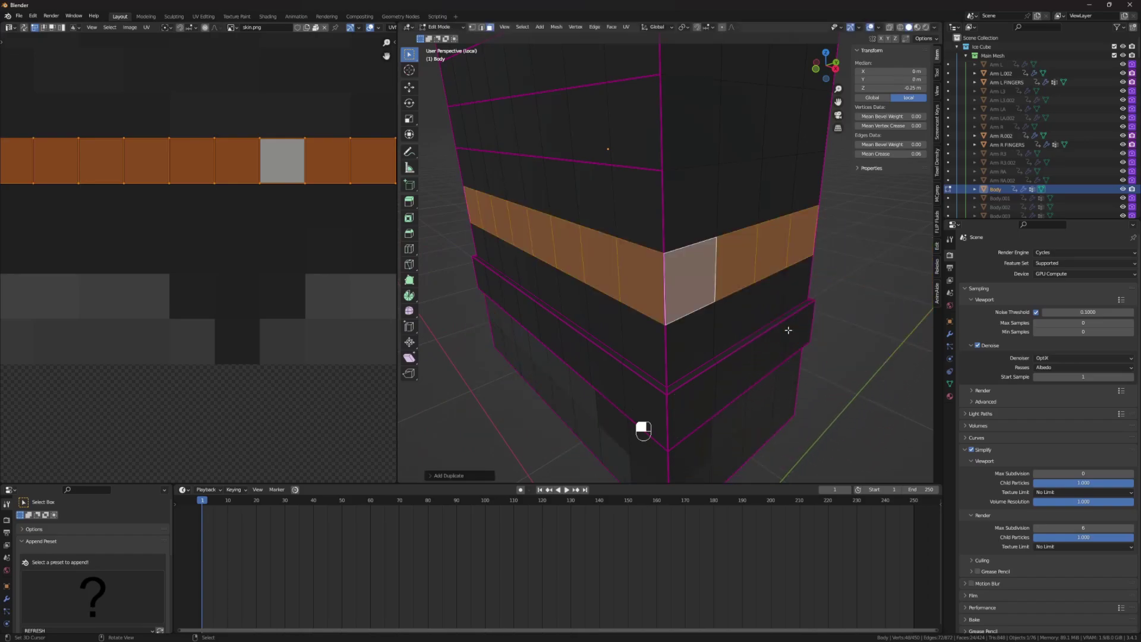
pyautogui.press('g')
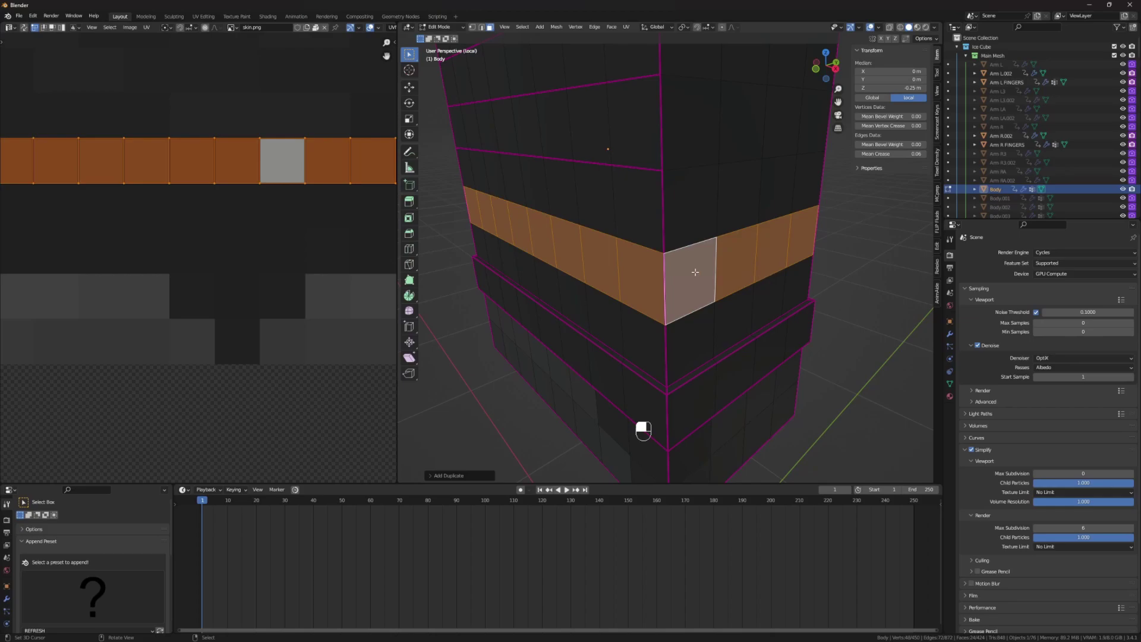
pyautogui.press('g')
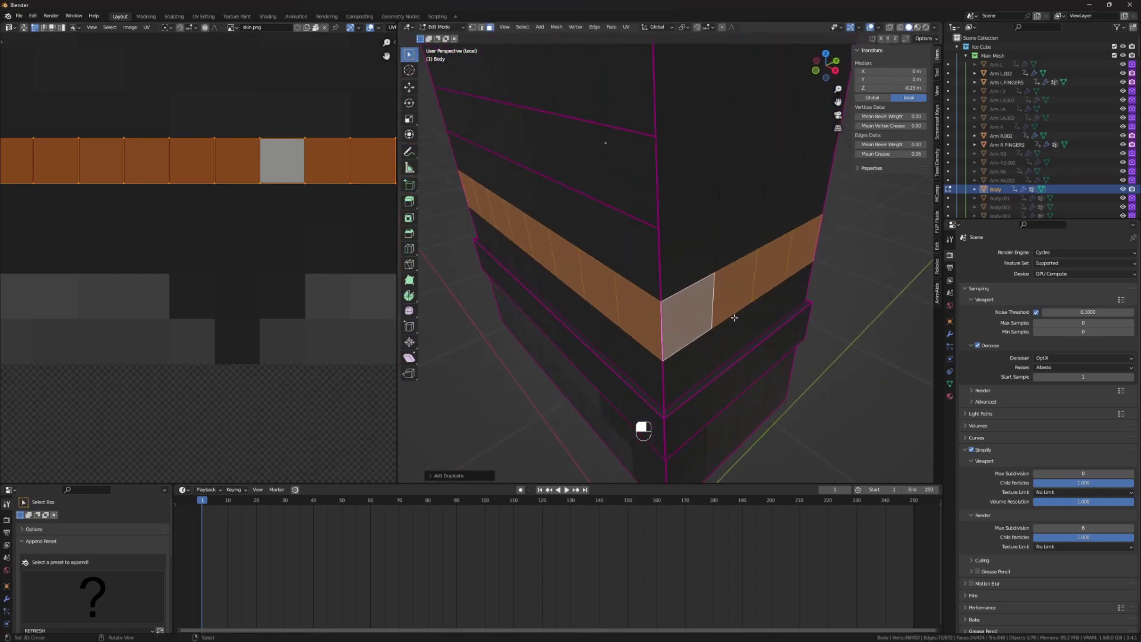
pyautogui.press('e')
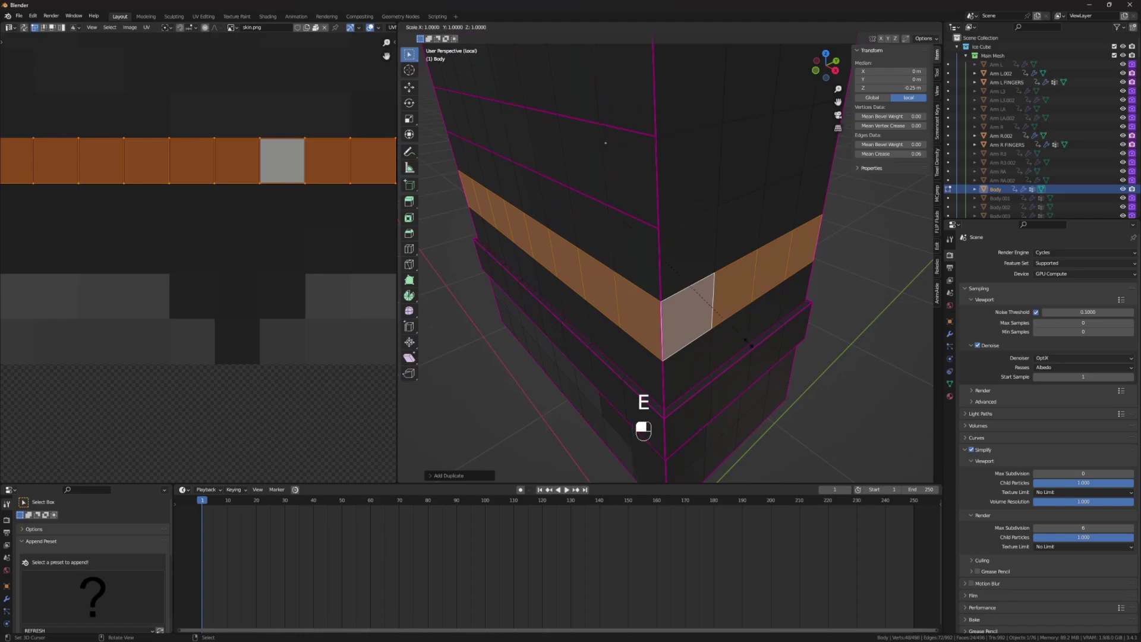
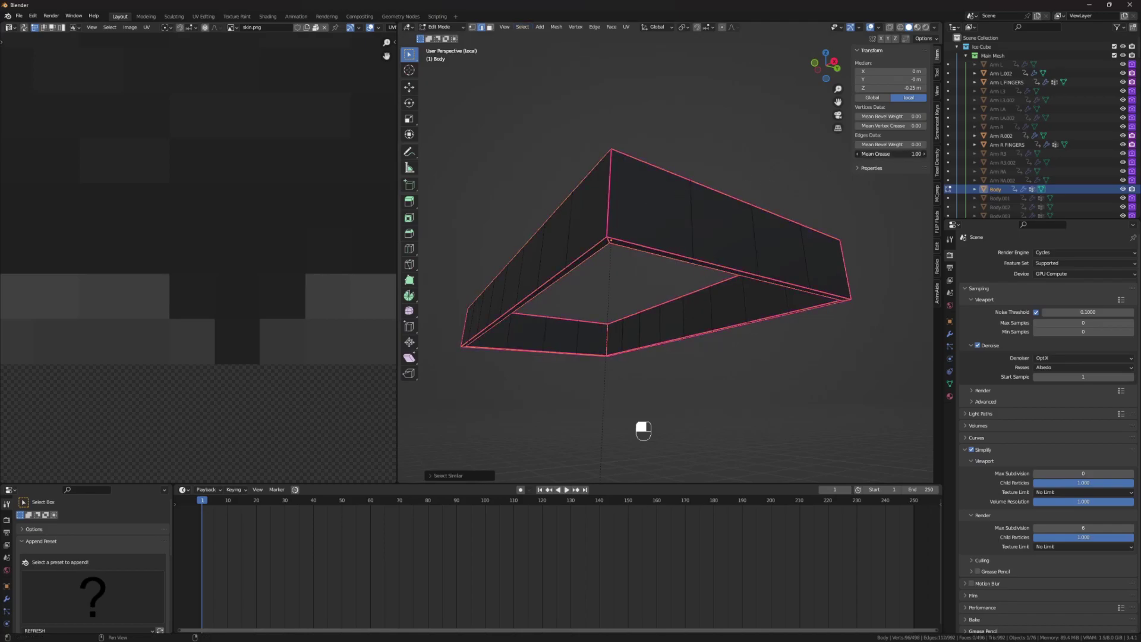
# Leave Edit Mode and orbit around the body to inspect the creased edge loops.
pyautogui.press('a')
pyautogui.press('Tab')
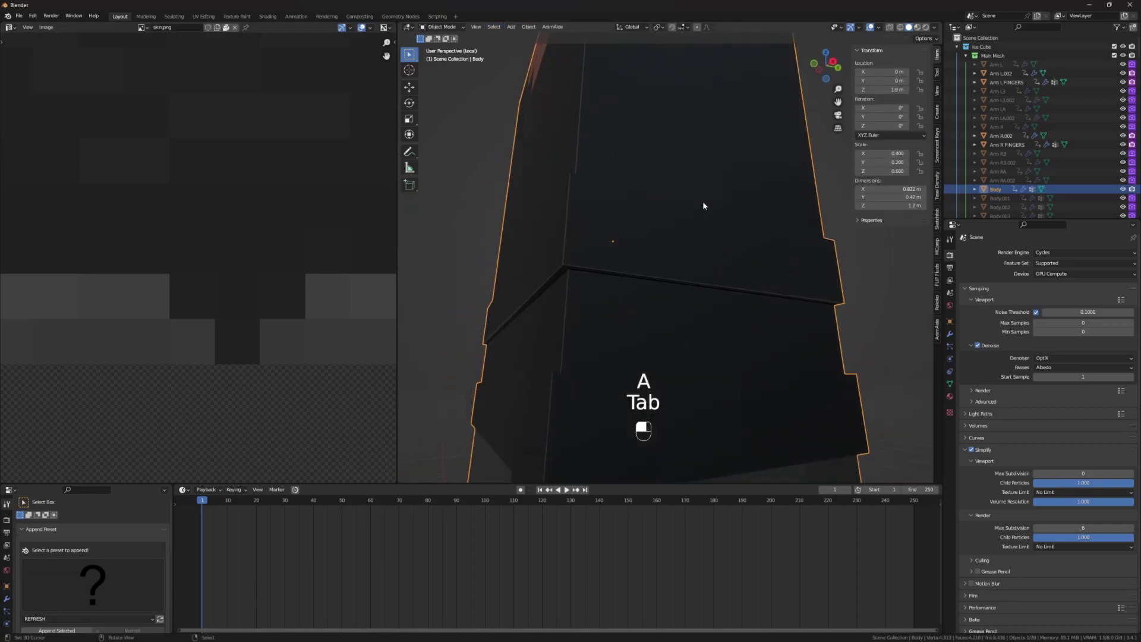
pyautogui.moveTo(684, 226); pyautogui.dragTo(701, 269)
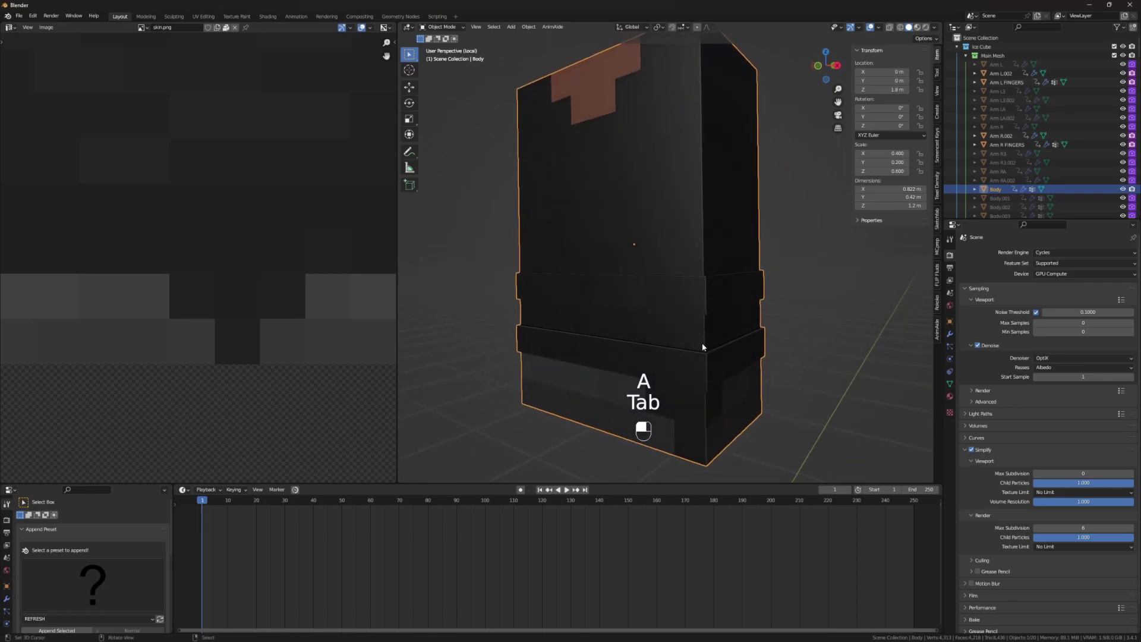
pyautogui.moveTo(735, 355); pyautogui.dragTo(695, 275)
pyautogui.moveTo(572, 284); pyautogui.dragTo(633, 347)
pyautogui.moveTo(634, 347); pyautogui.dragTo(653, 235)
# Re-enter Edit Mode, merge the body's duplicate vertices by distance, and return to Object Mode.
pyautogui.press('Tab')
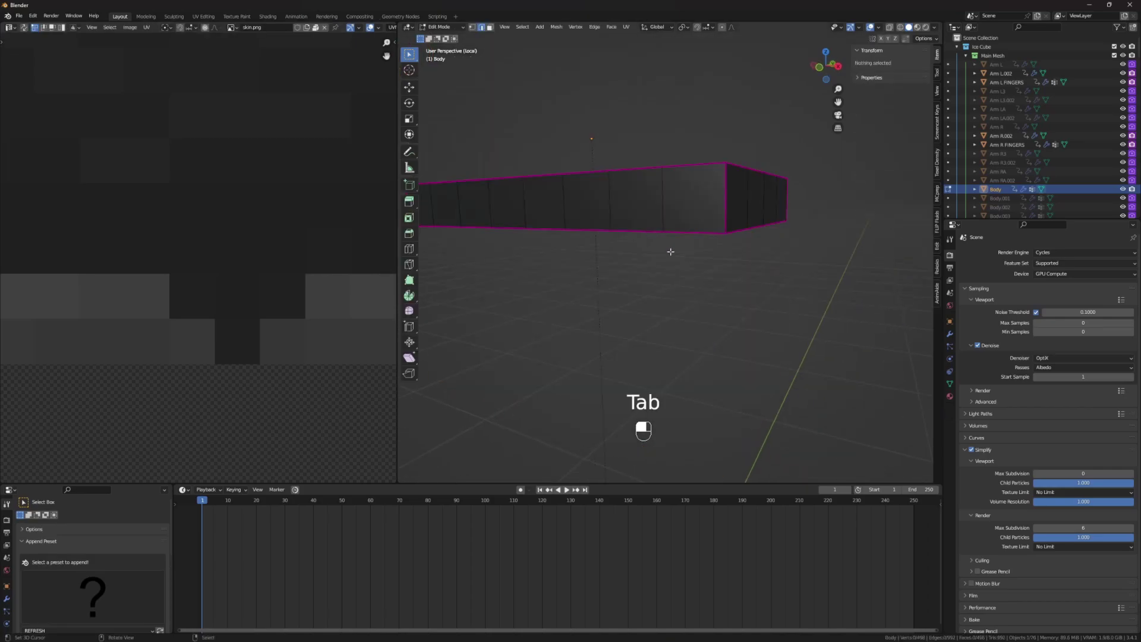
pyautogui.press('alt+h')
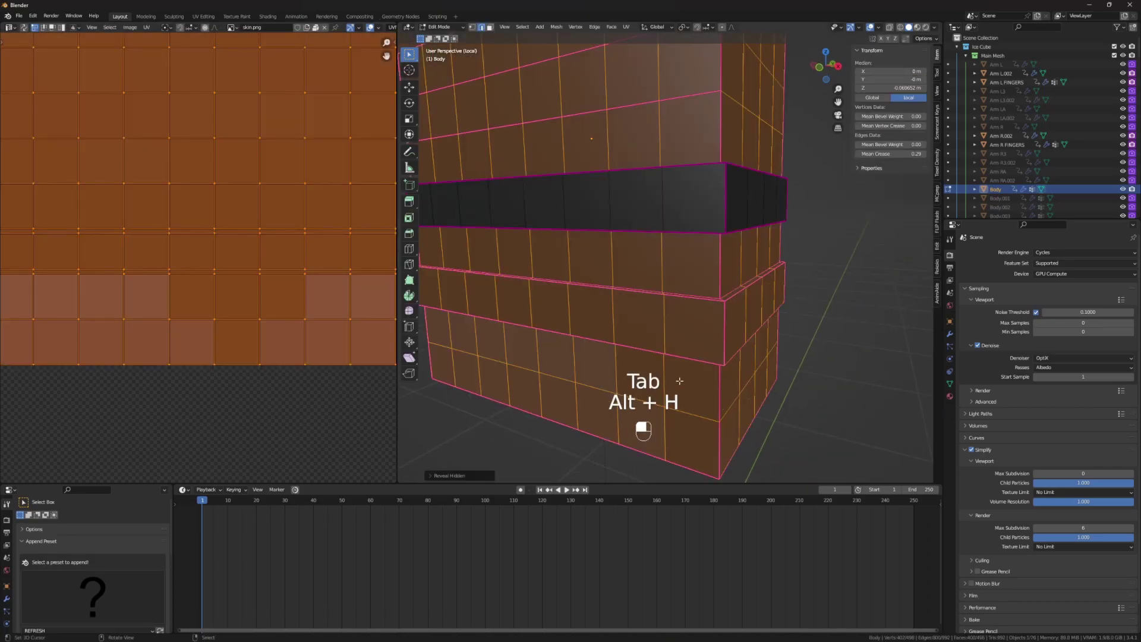
pyautogui.press('a')
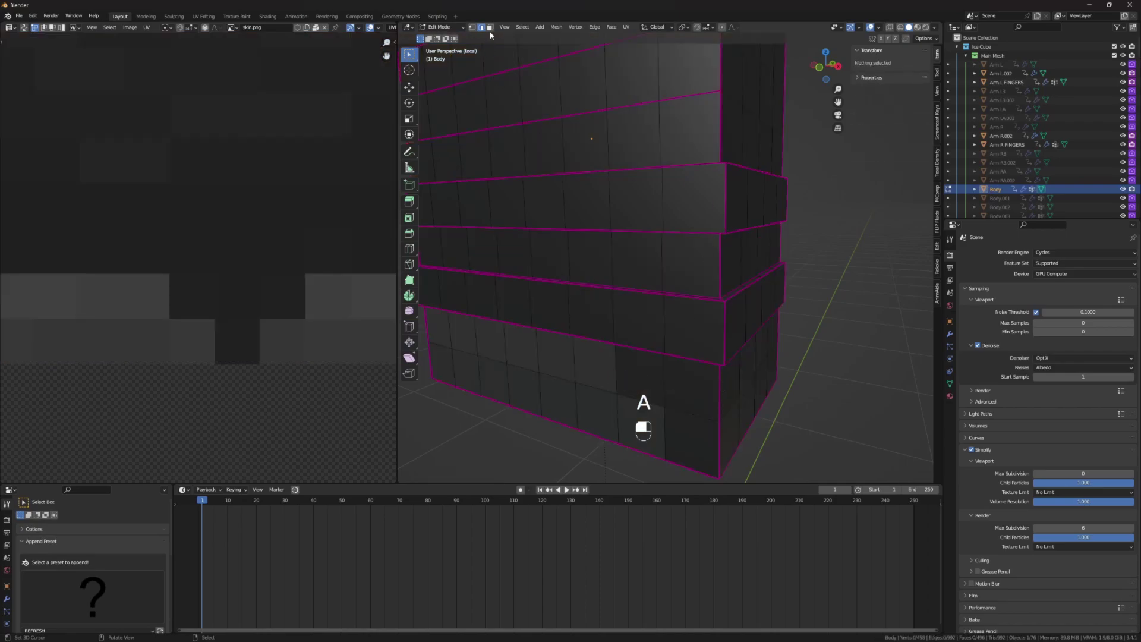
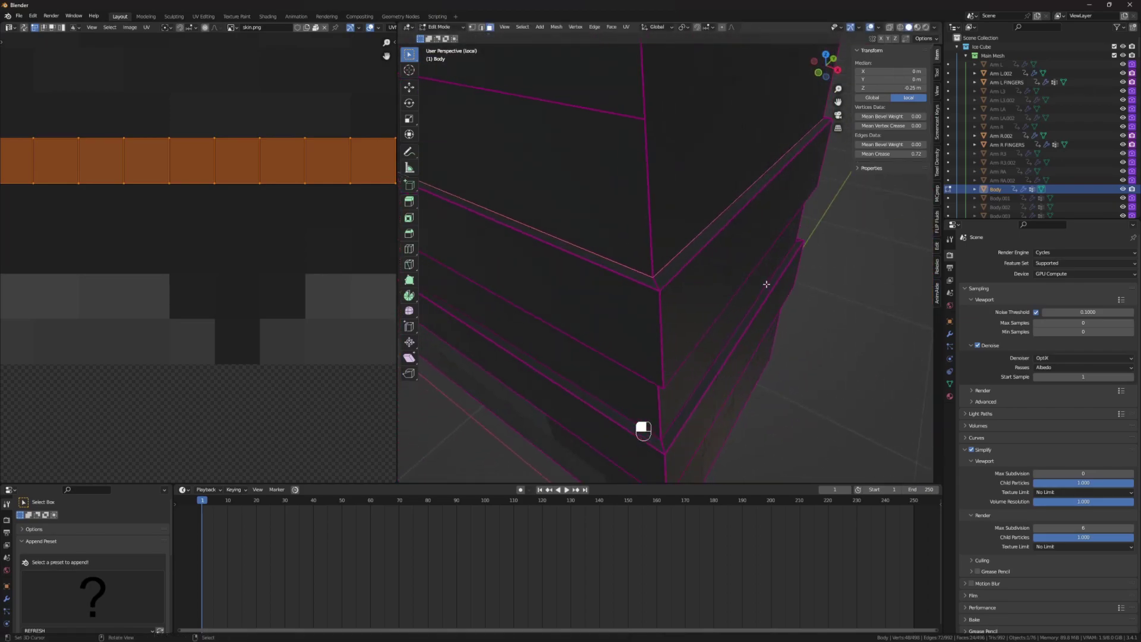
pyautogui.press('x')
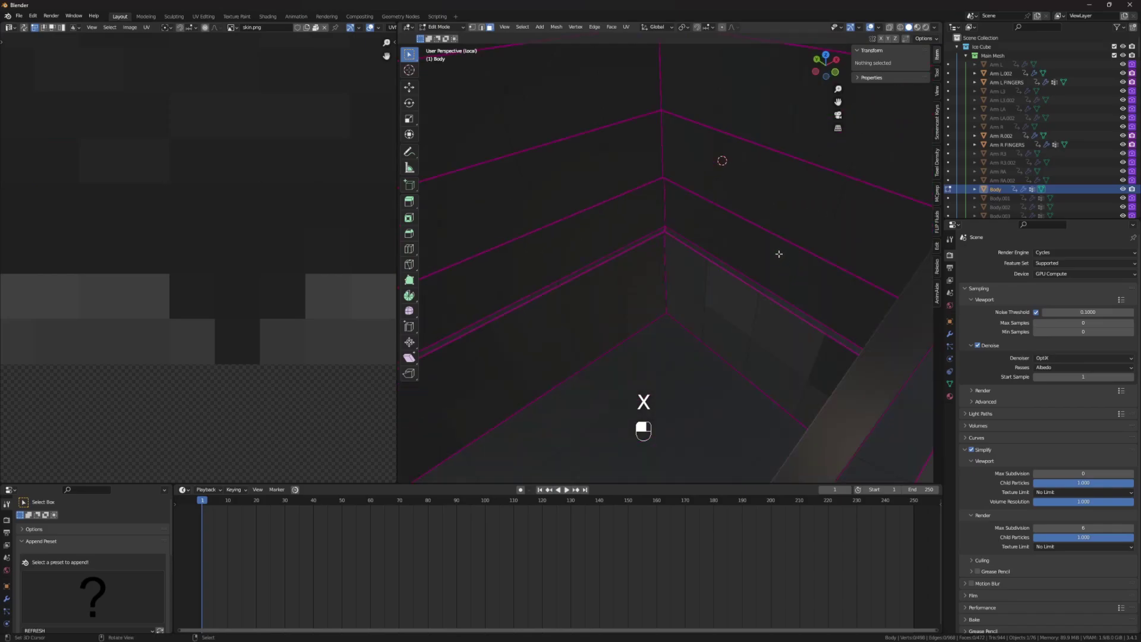
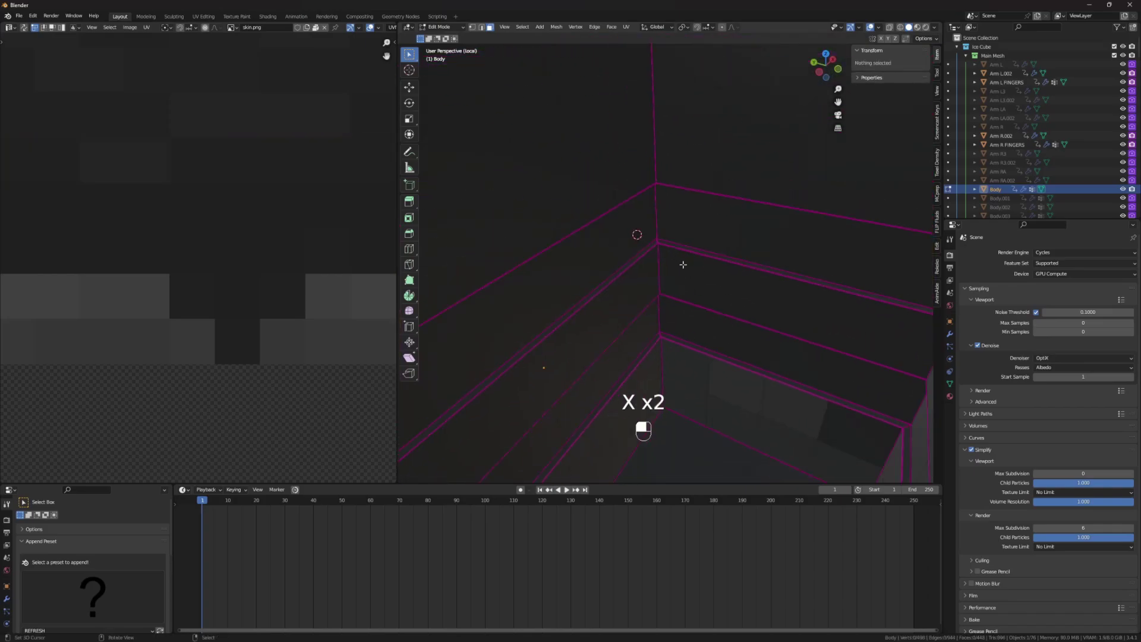
pyautogui.press('a')
pyautogui.press('m')
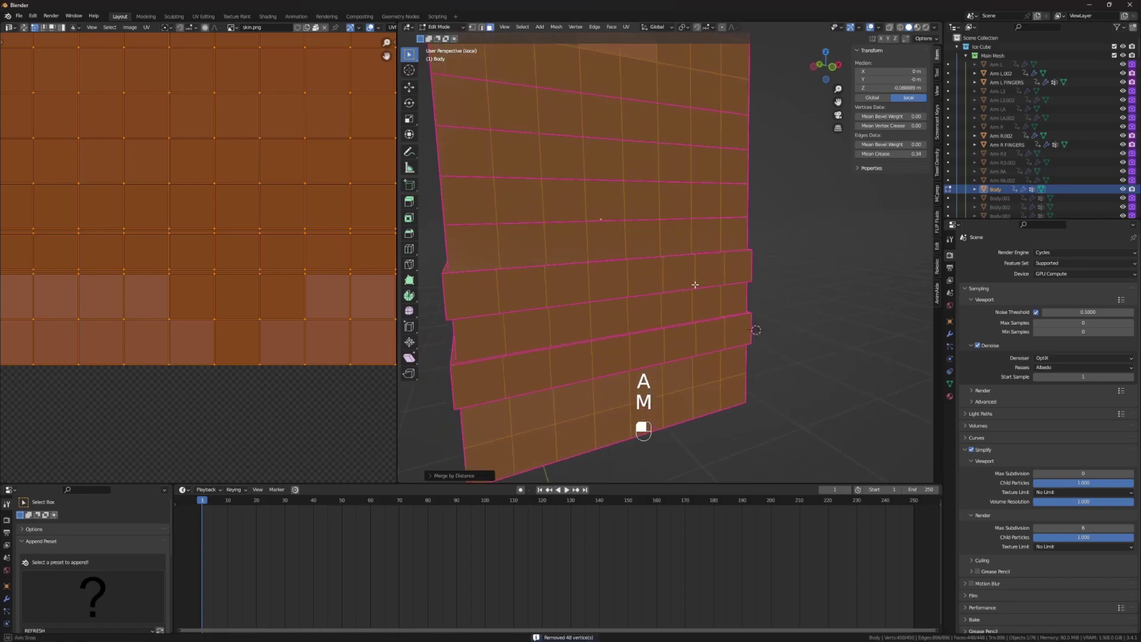
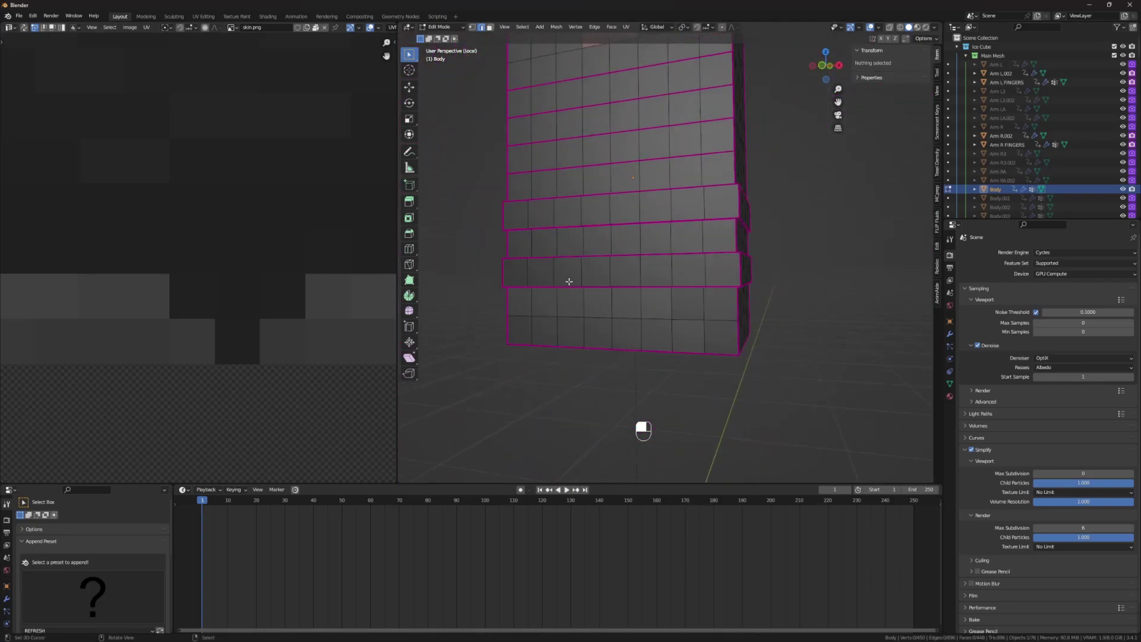
pyautogui.press('Tab')
pyautogui.moveTo(696, 309); pyautogui.dragTo(742, 297)
pyautogui.press('KP_Divide')
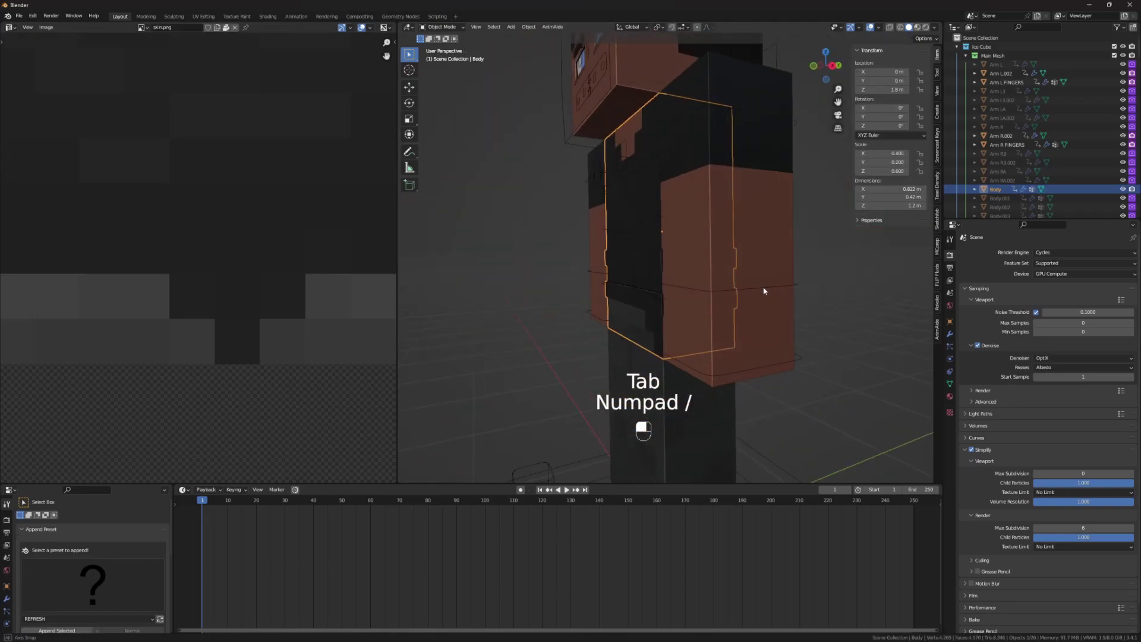
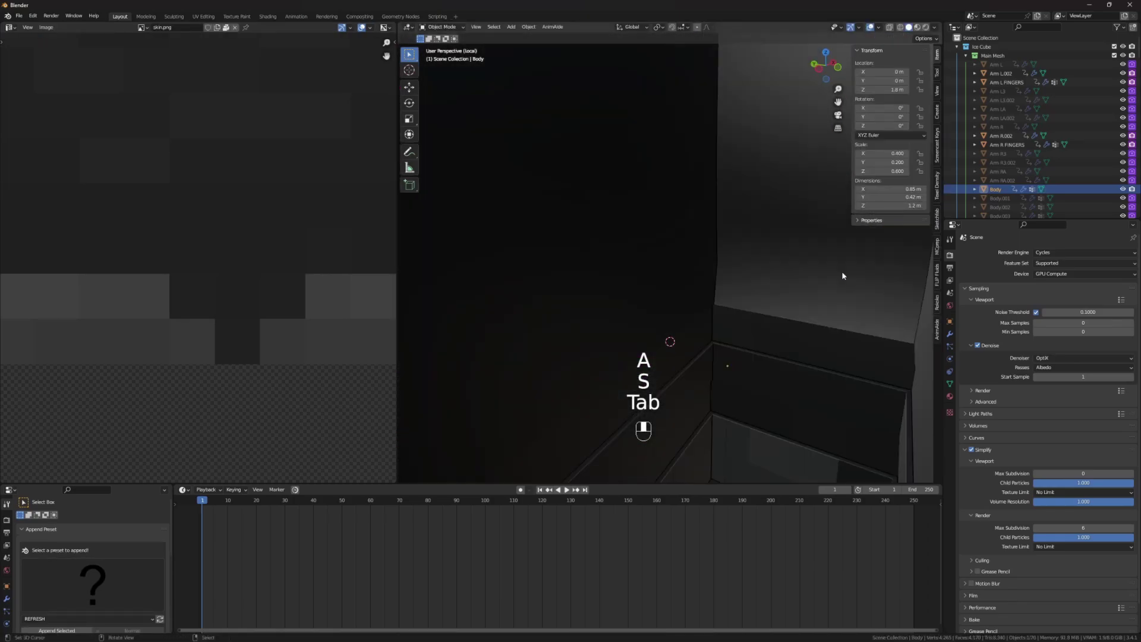
# Mark the body's remaining horizontal edge loops sharp and return to Object Mode with the character visible.
pyautogui.press('Tab')
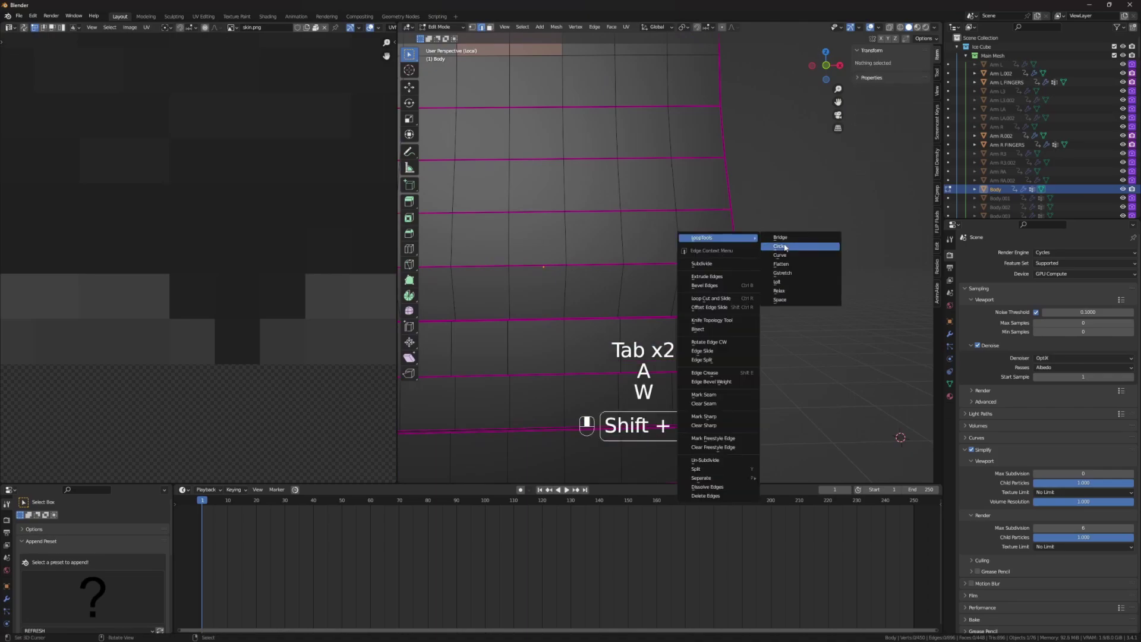
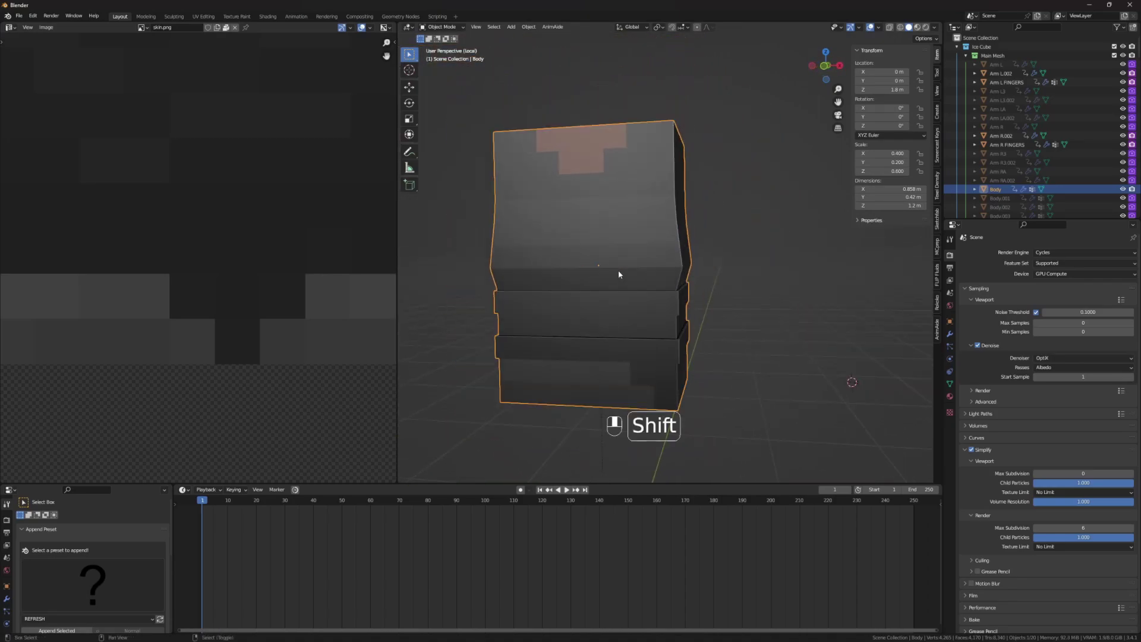
pyautogui.middleClick(643, 282)
pyautogui.press('Tab')
pyautogui.press('s')
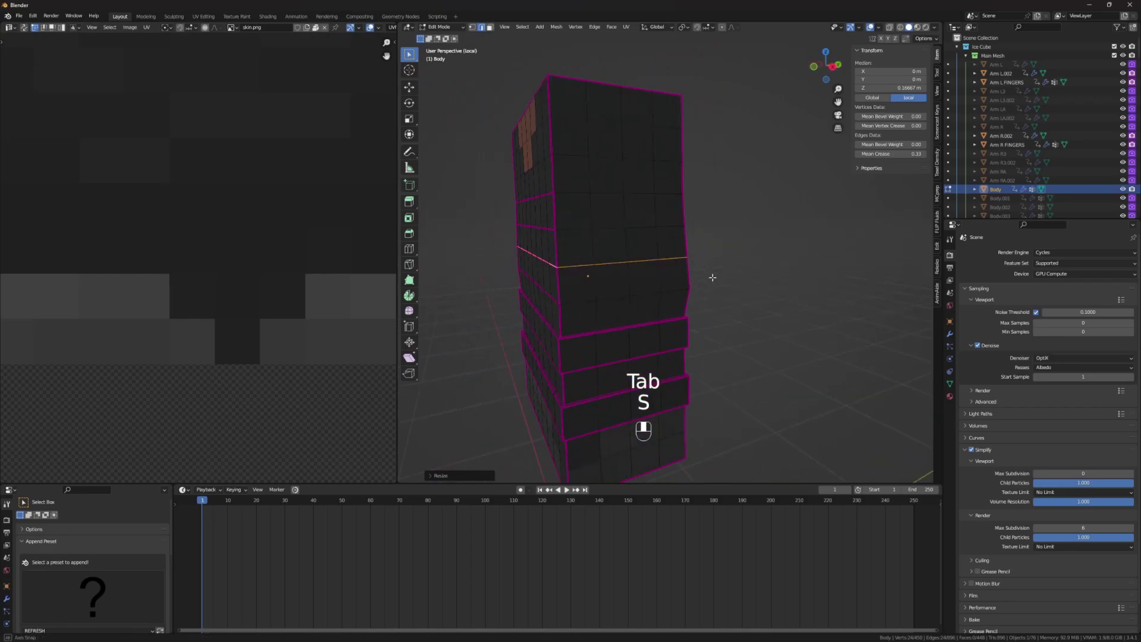
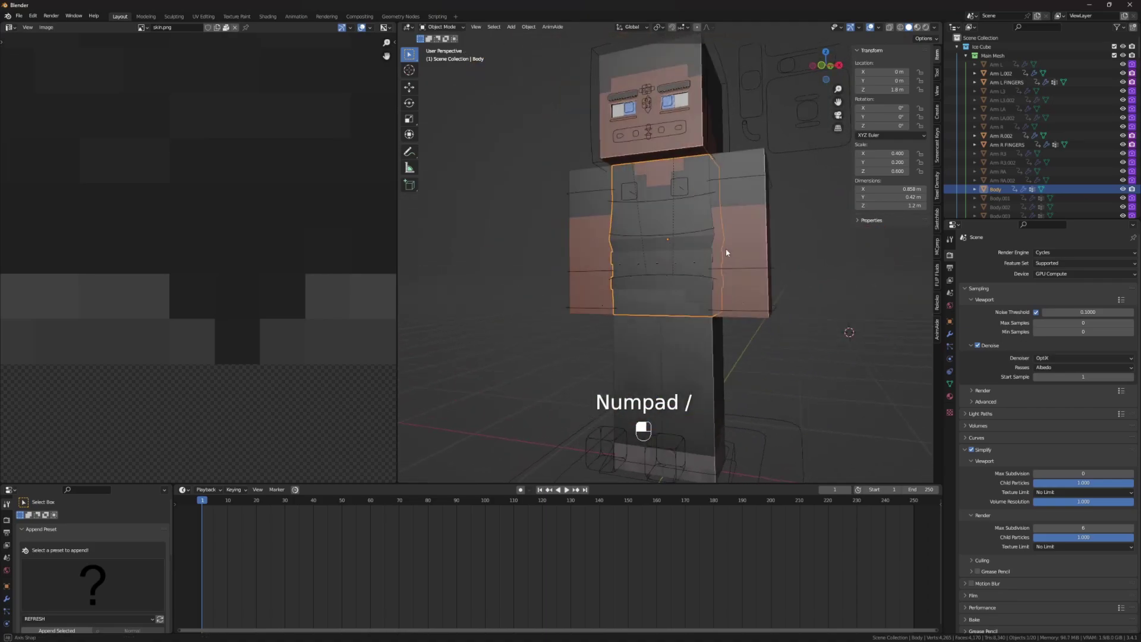
# Select the Arm R FINGERS object in the viewport.
pyautogui.click(597, 239)
pyautogui.middleClick(597, 239)
pyautogui.rightClick(597, 238)
pyautogui.click(597, 239)
pyautogui.middleClick(596, 239)
pyautogui.rightClick(597, 239)
# Isolate the arm fingers mesh, edit and select it all, and show its Object Data properties.
pyautogui.press('KP_Divide')
pyautogui.press('Tab')
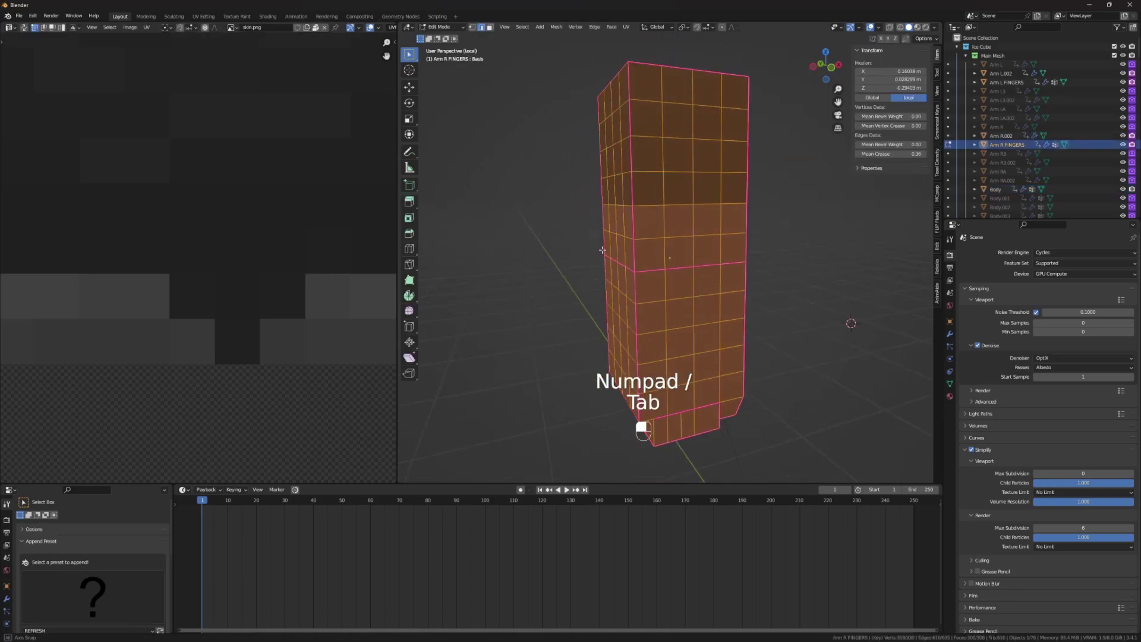
pyautogui.press('a')
pyautogui.press('Tab')
pyautogui.press('Tab')
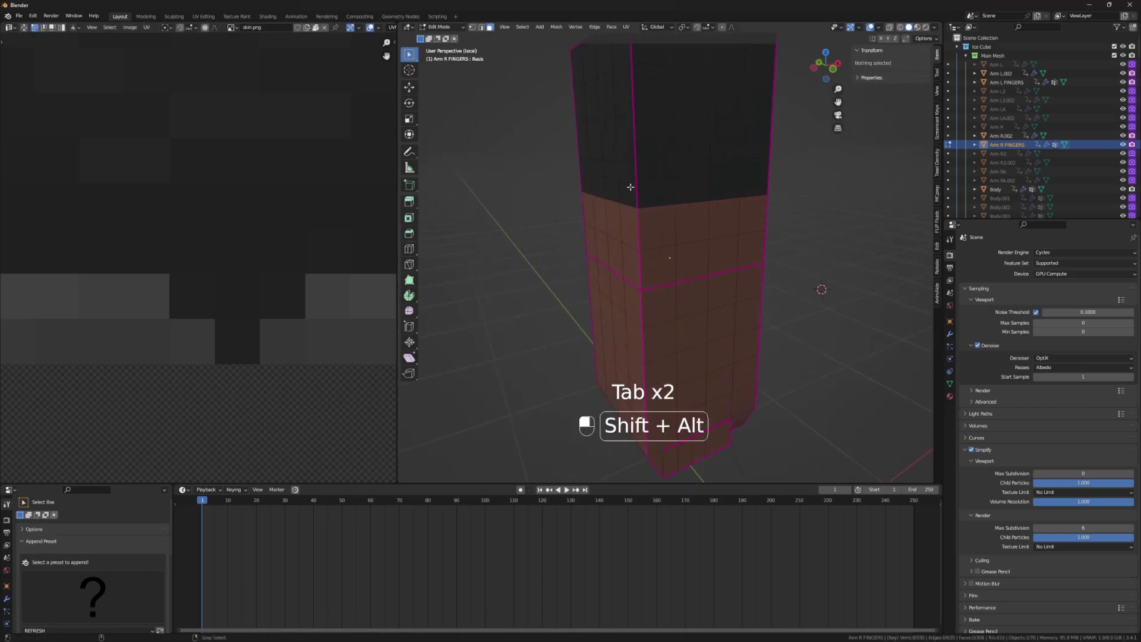
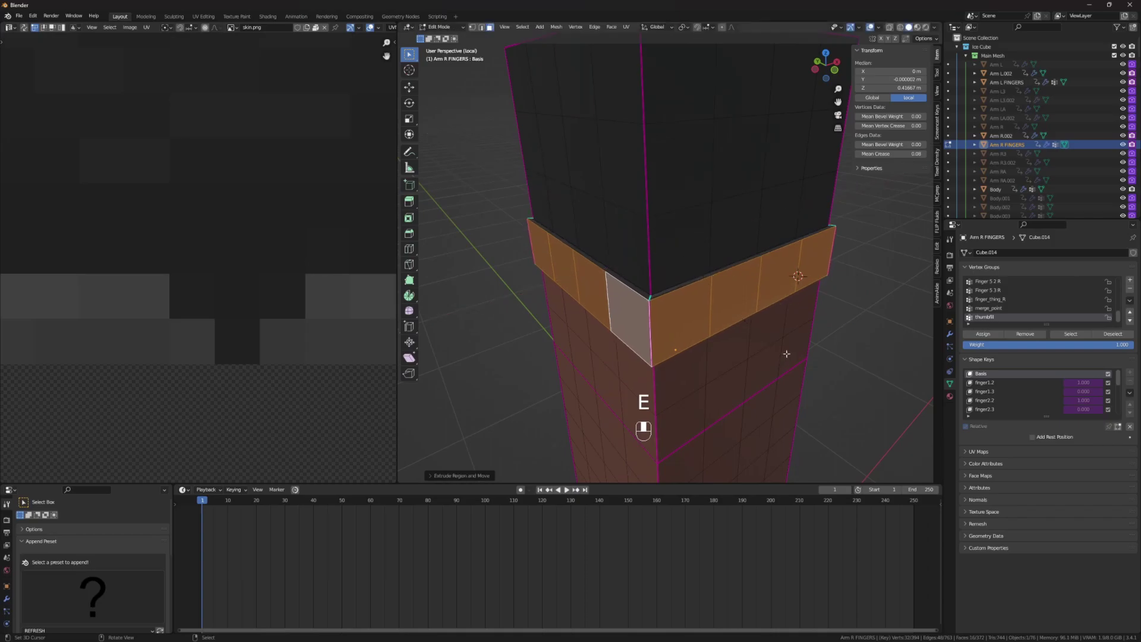
# Move the arm fingers edge loops vertically and scale them outward to reshape the mesh.
pyautogui.press('l')
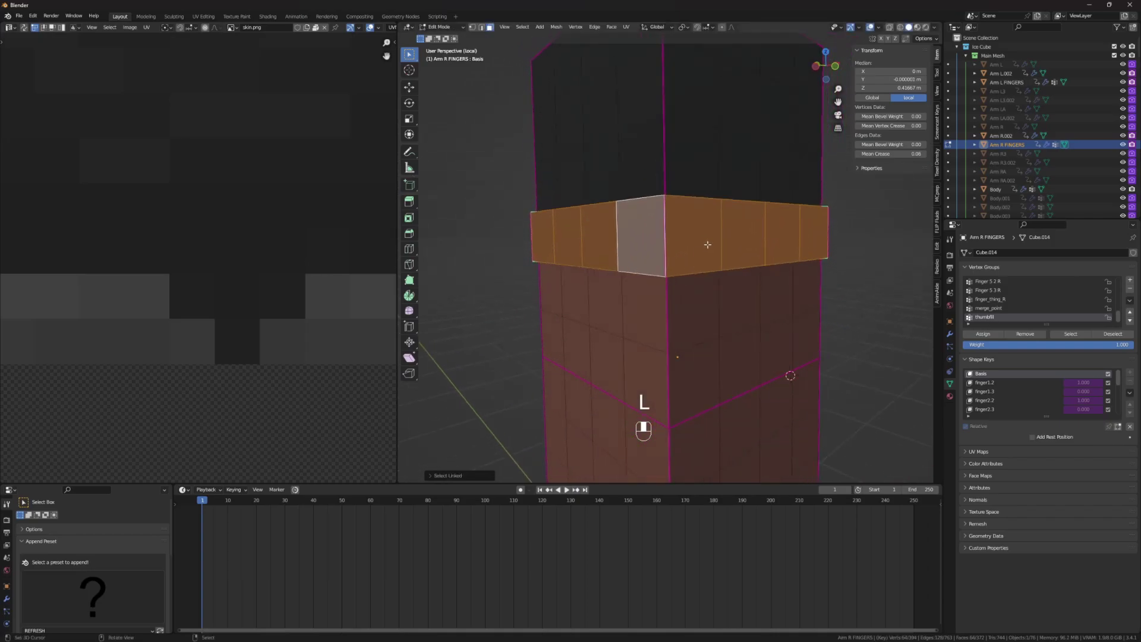
pyautogui.press('g')
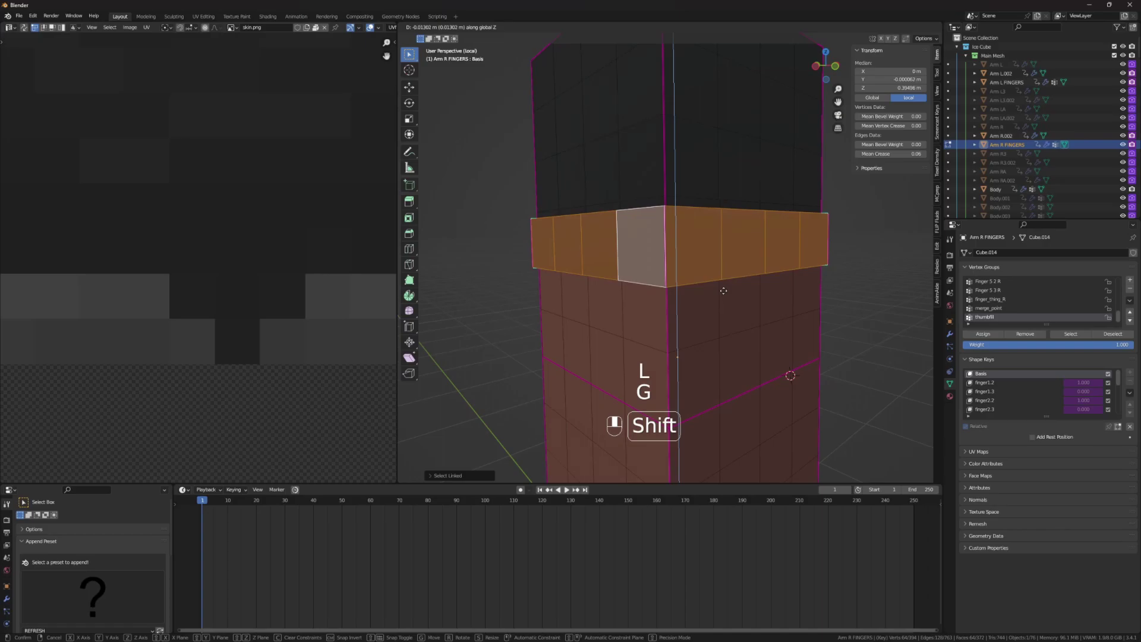
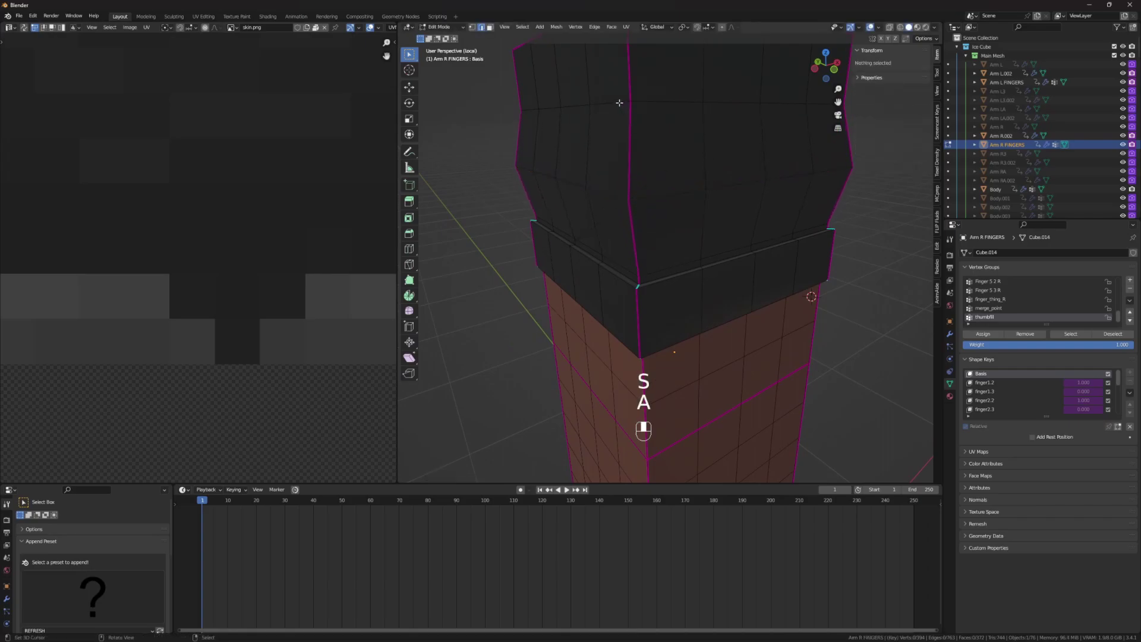
pyautogui.press('s')
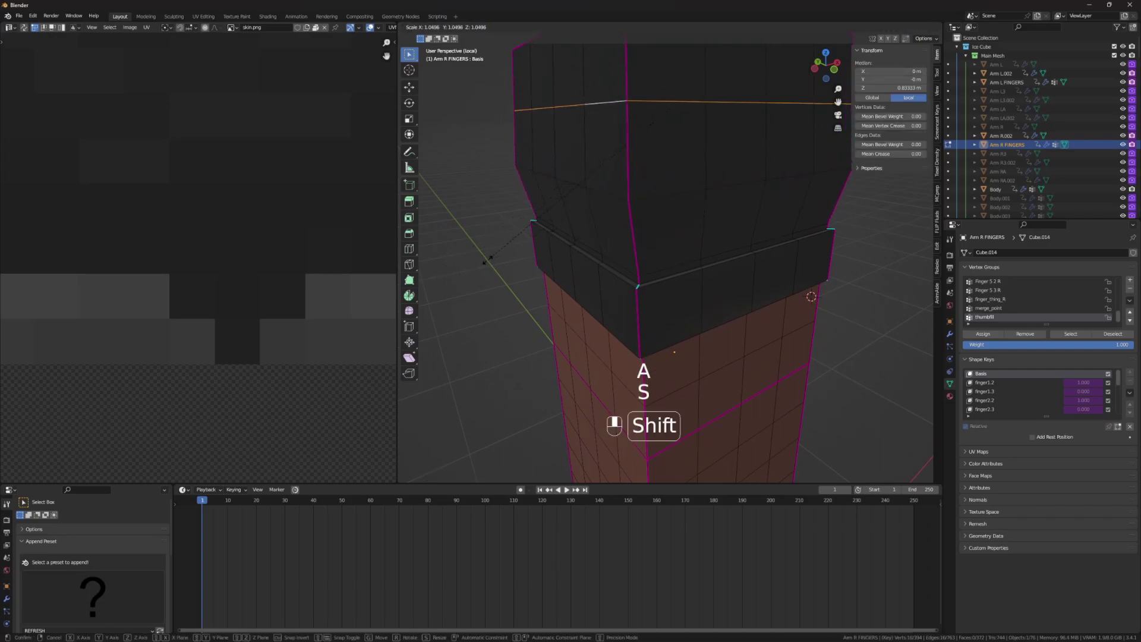
pyautogui.press('a')
pyautogui.press('s')
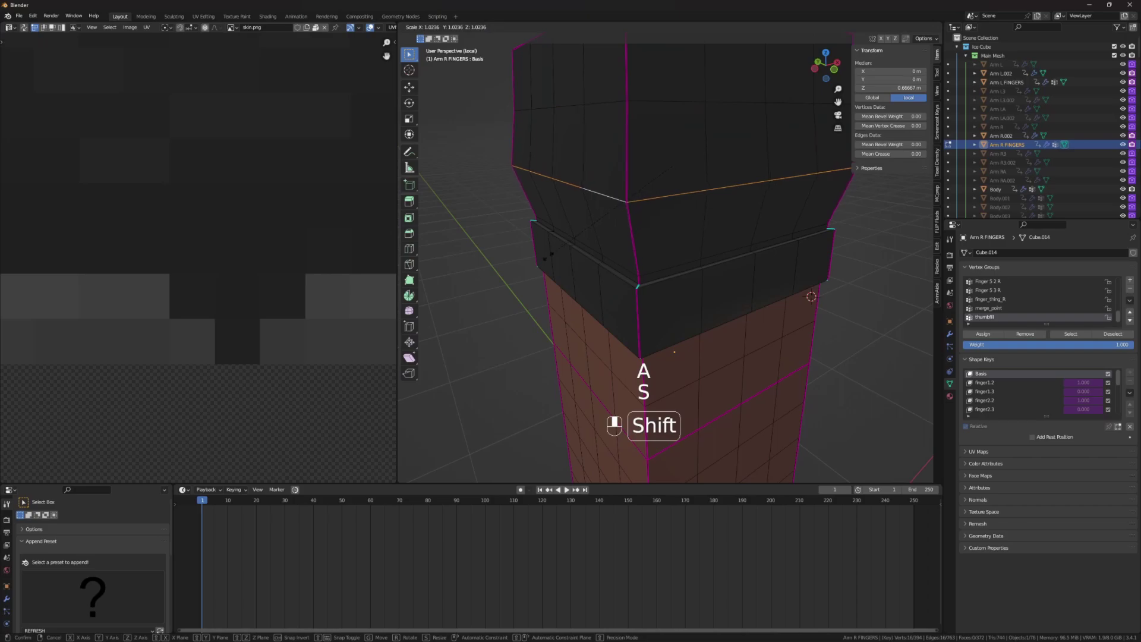
pyautogui.press('s')
pyautogui.press('a')
pyautogui.press('s')
pyautogui.press('a')
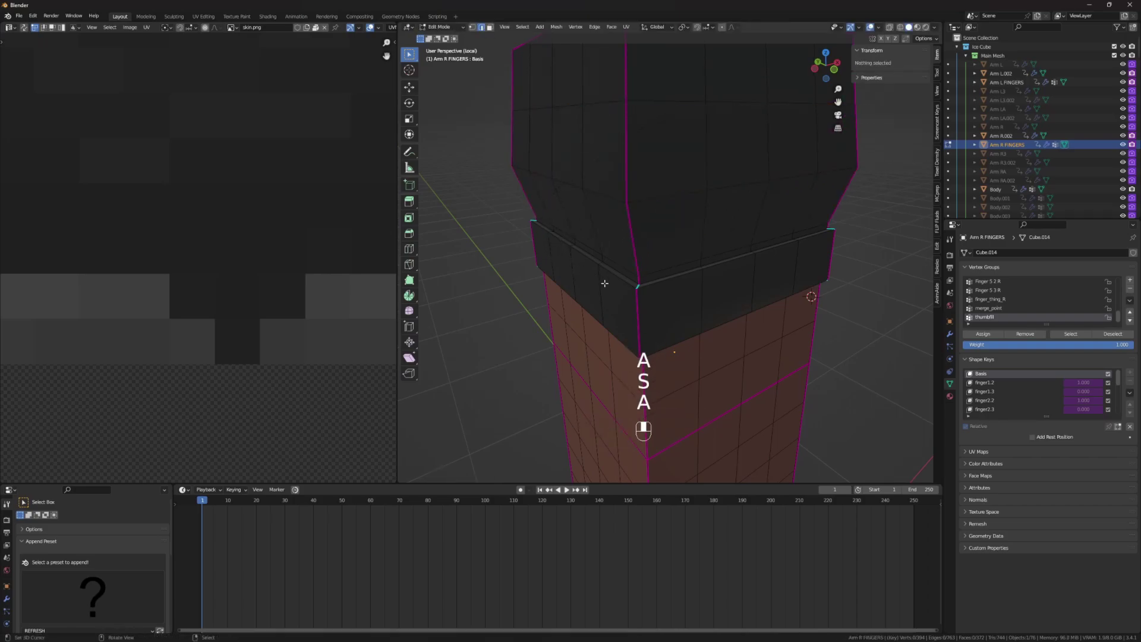
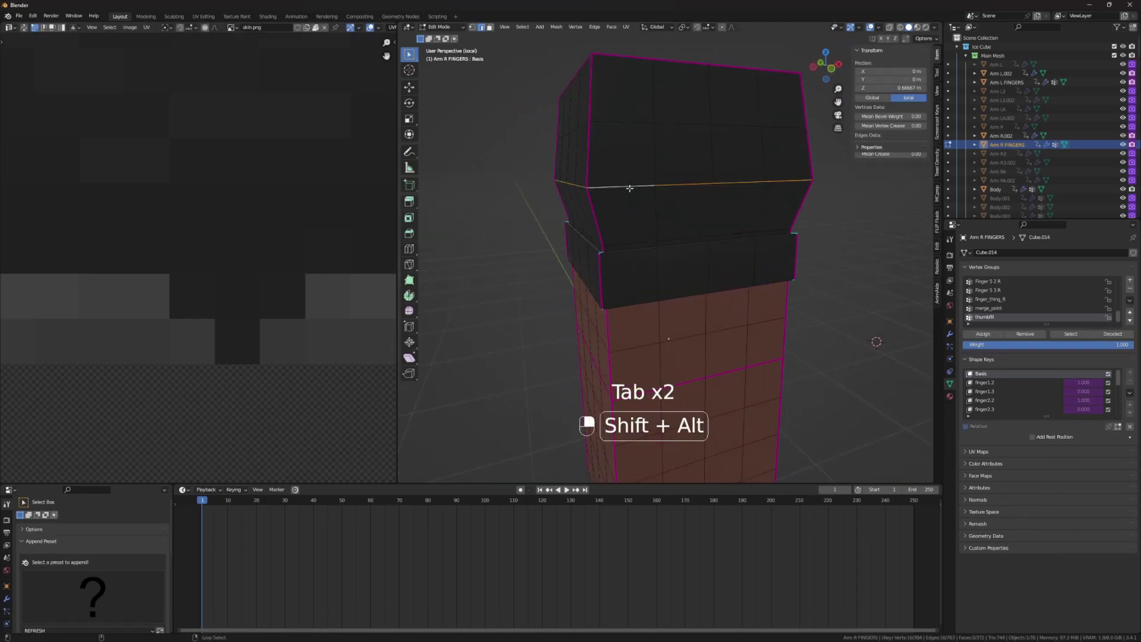
# Crease the selected edge loop on the arm fingers mesh.
pyautogui.press('ctrl+e')
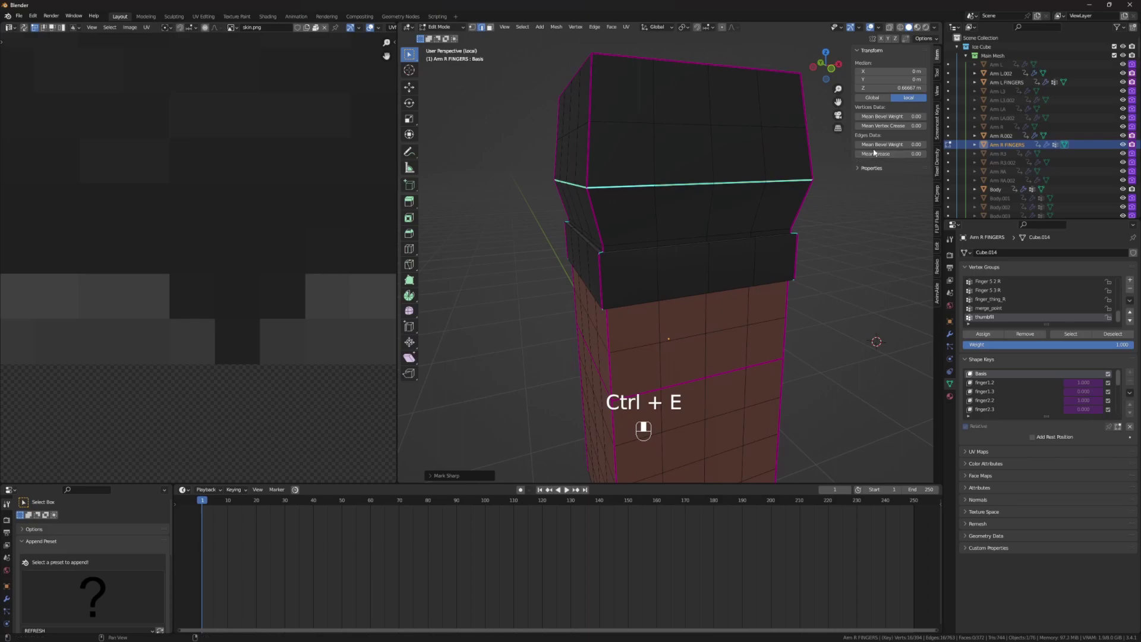
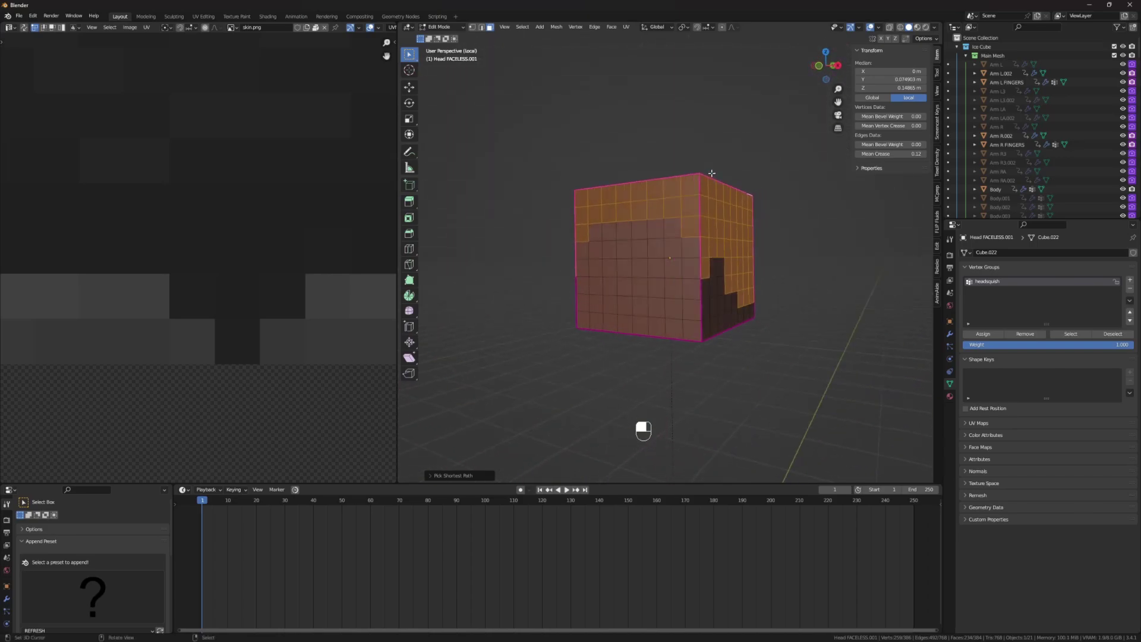
# Invert the face selection on Head FACELESS.001 and bring up the Delete menu for those faces.
pyautogui.press('ctrl+i')
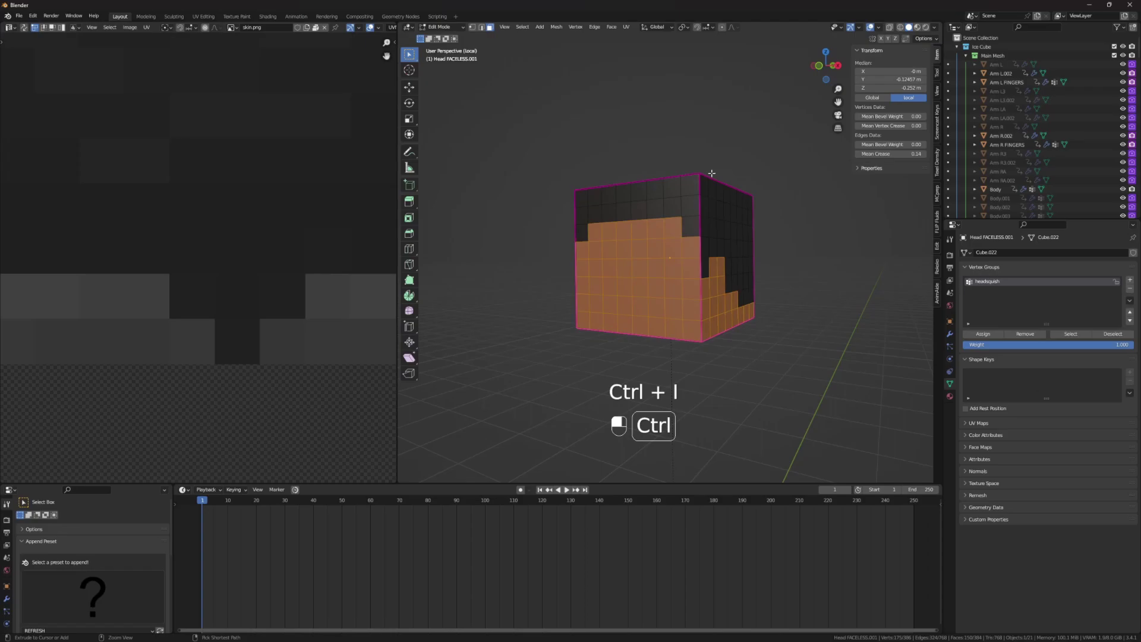
pyautogui.press('ctrl+i')
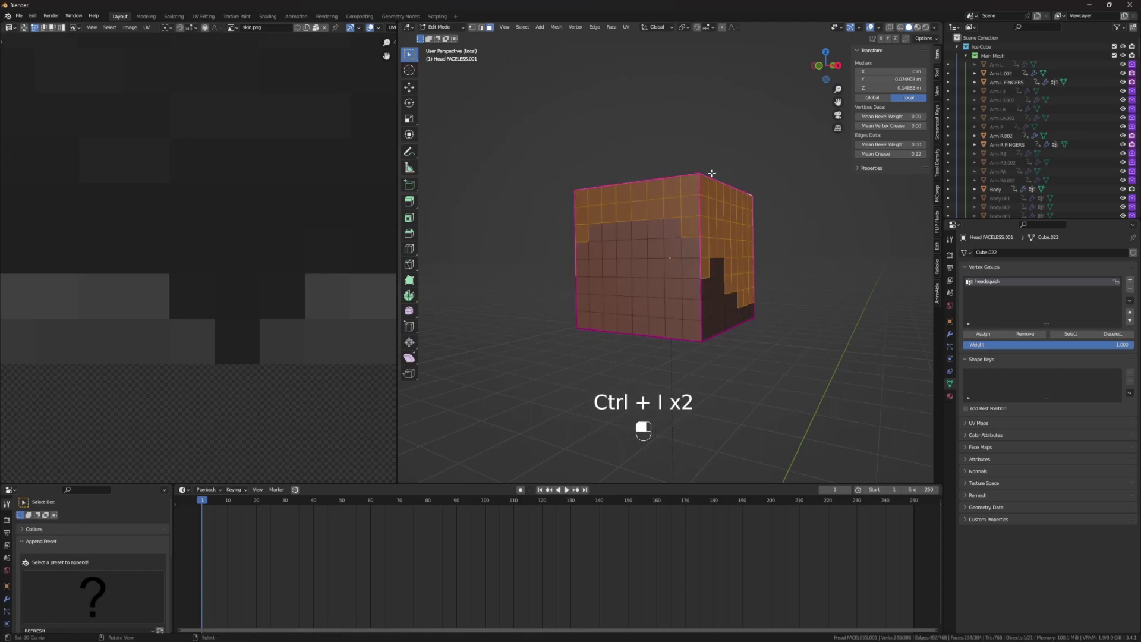
pyautogui.press('space')
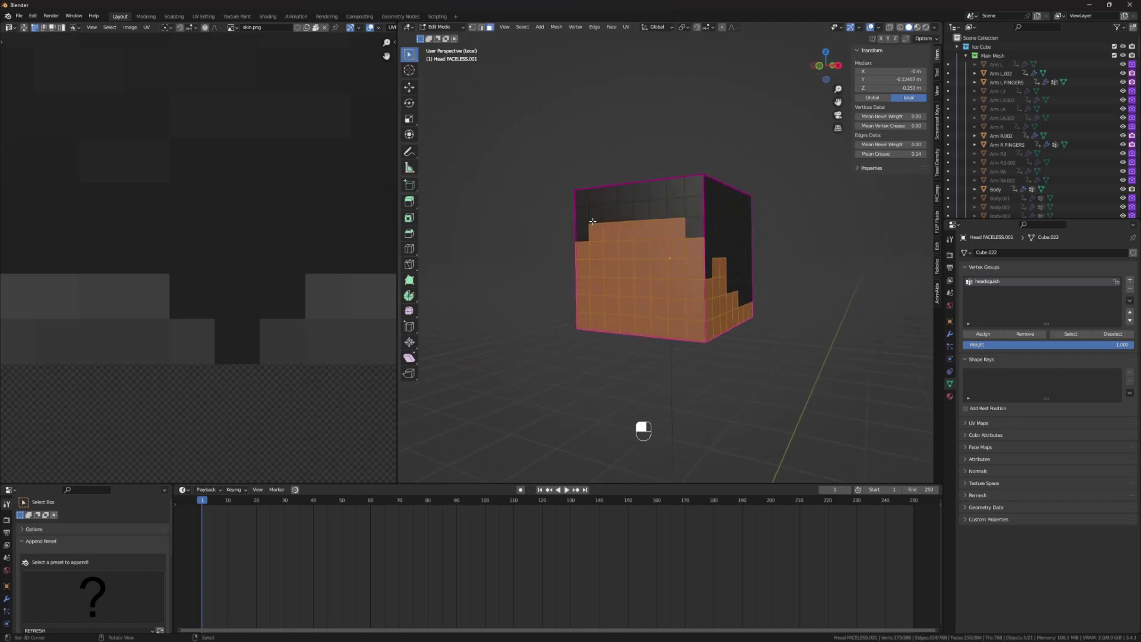
pyautogui.press('x')
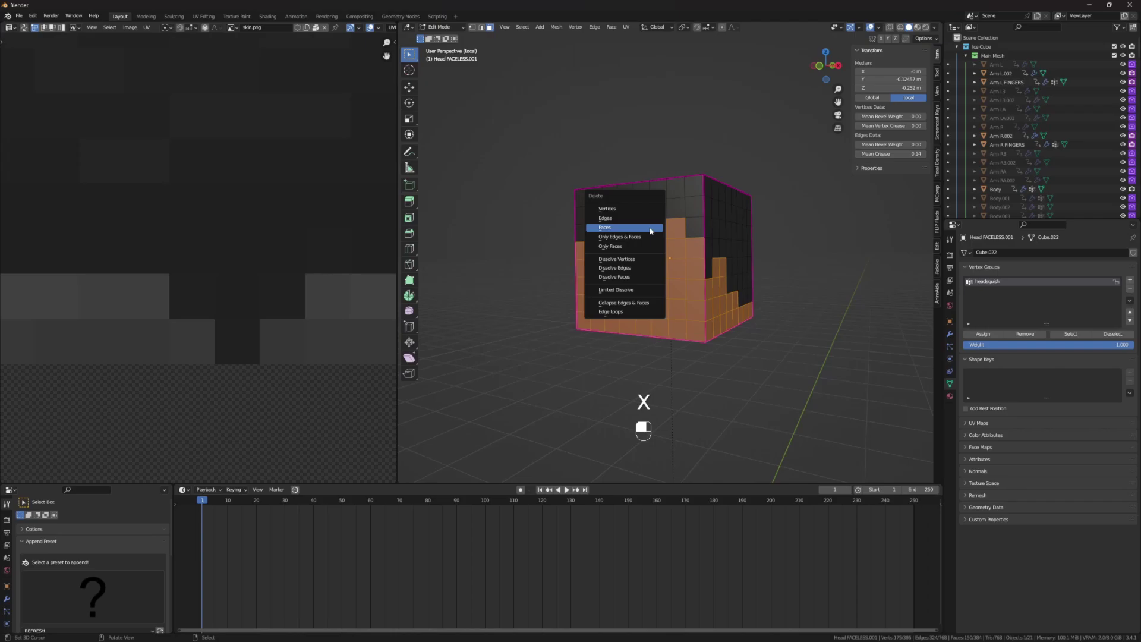
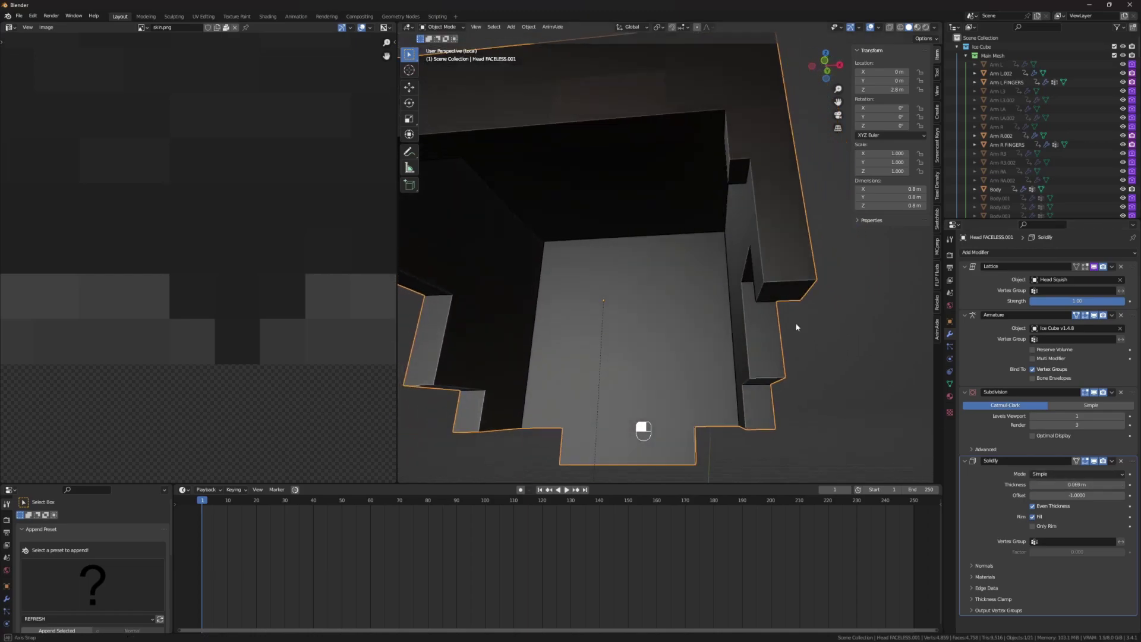
# Scale the solidified hair shell up to about 1.072 so it sits just outside the head.
pyautogui.press('Tab')
pyautogui.press('a')
pyautogui.press('a')
pyautogui.press('a')
pyautogui.press('Tab')
pyautogui.press('KP_Divide')
pyautogui.press('KP_Decimal')
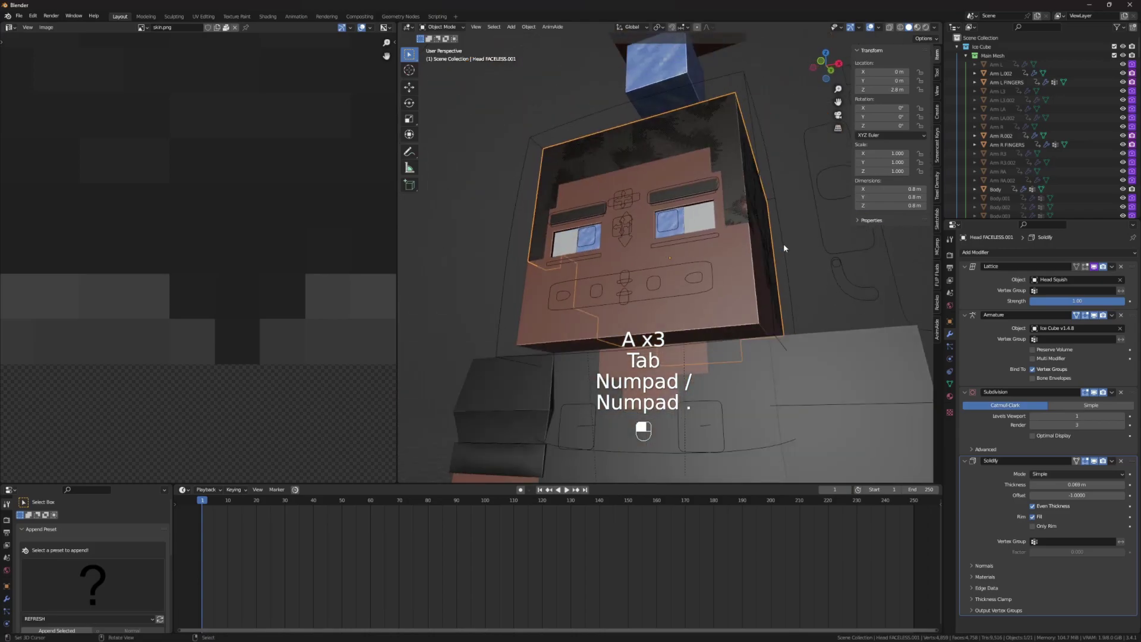
pyautogui.press('s')
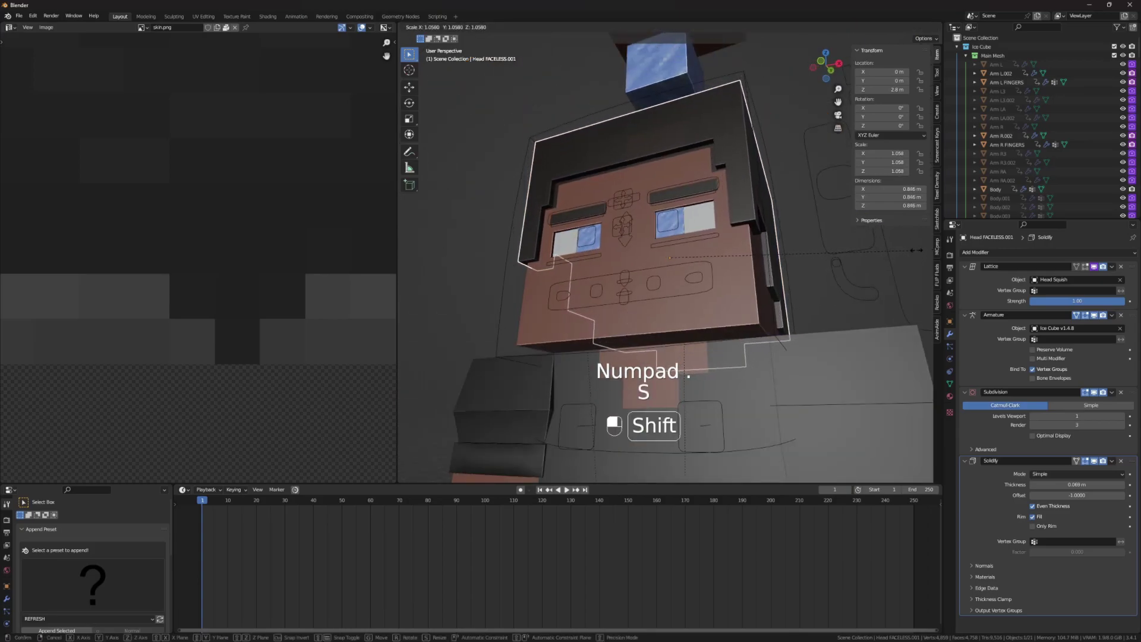
pyautogui.moveTo(958, 258); pyautogui.dragTo(740, 254)
pyautogui.press('a')
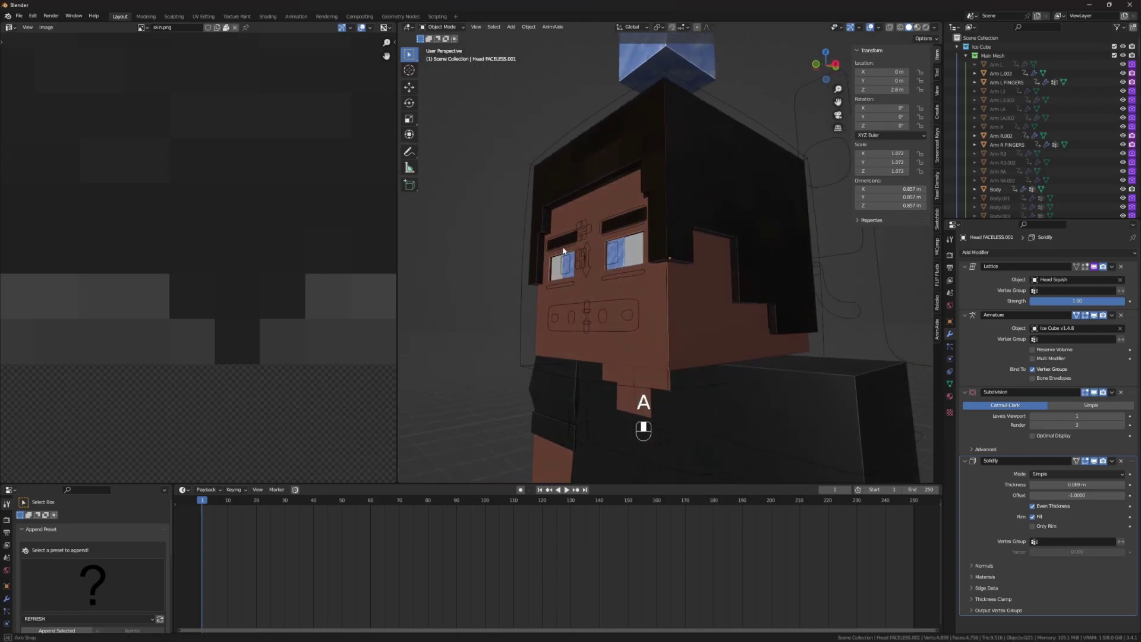
# Hide Head FACELESS.002, reselect the hair shell and review its 0.008 m even-thickness Solidify modifier.
pyautogui.click(641, 155)
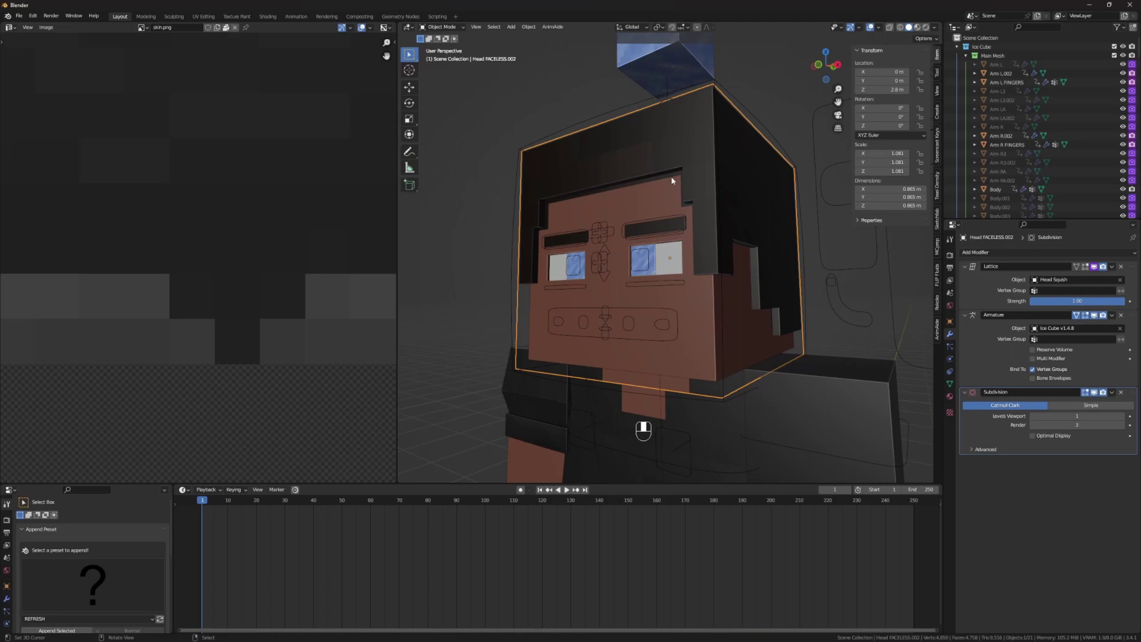
pyautogui.press('h')
pyautogui.click(675, 151)
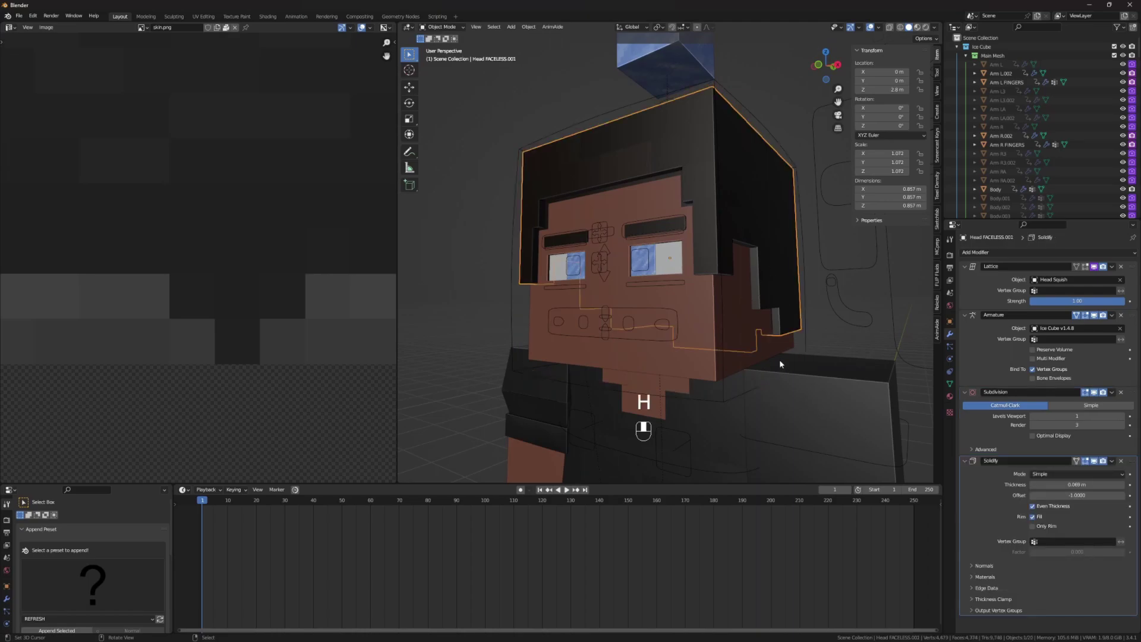
pyautogui.press('ctrl+a')
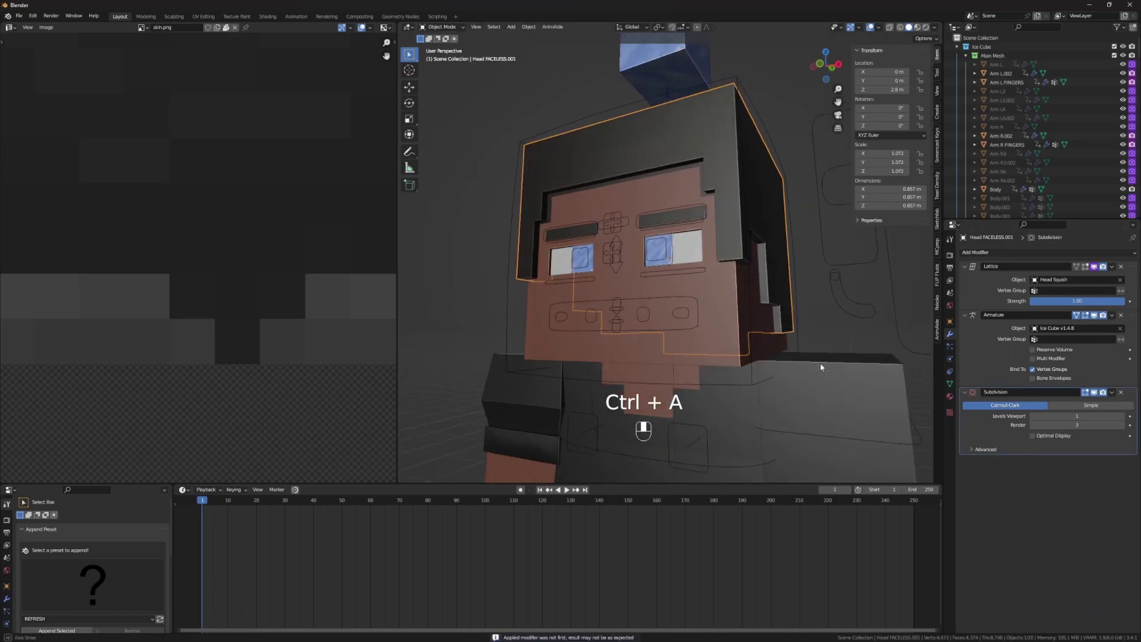
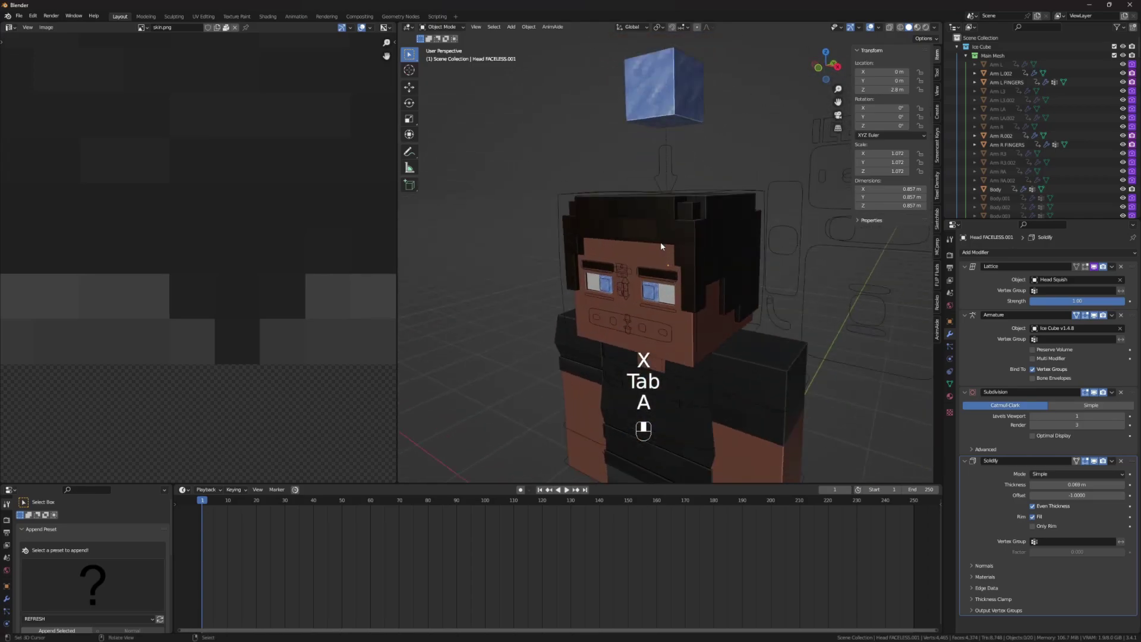
pyautogui.press('ctrl+z')
pyautogui.press('ctrl+z')
# Extrude and scale the front hair faces outward into a chunky fringe block.
pyautogui.press('ctrl+z')
pyautogui.press('a')
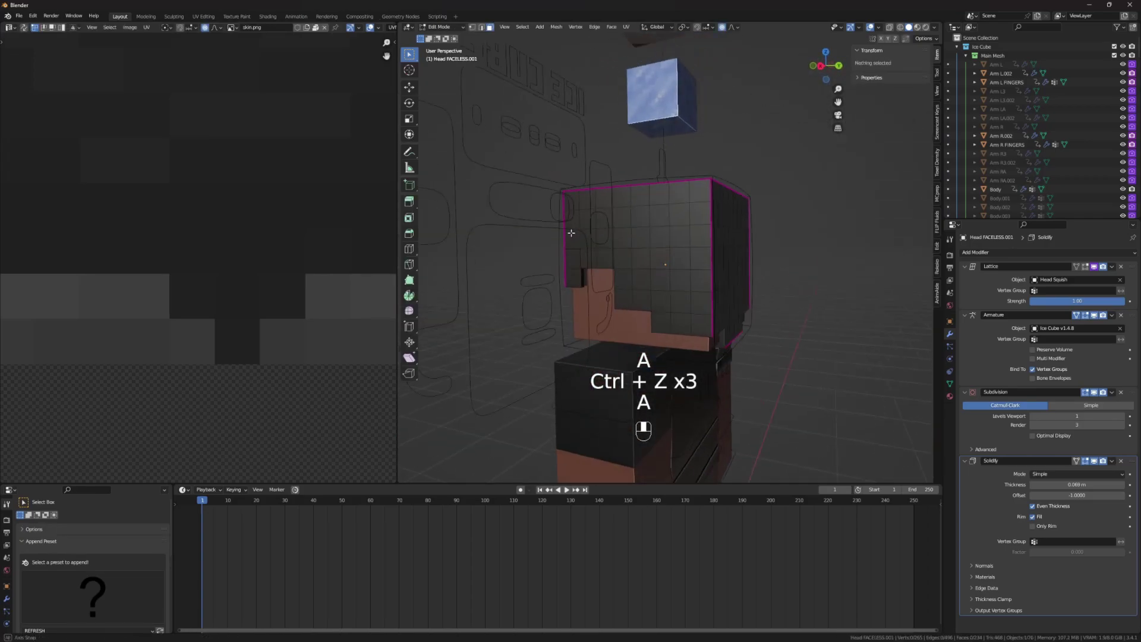
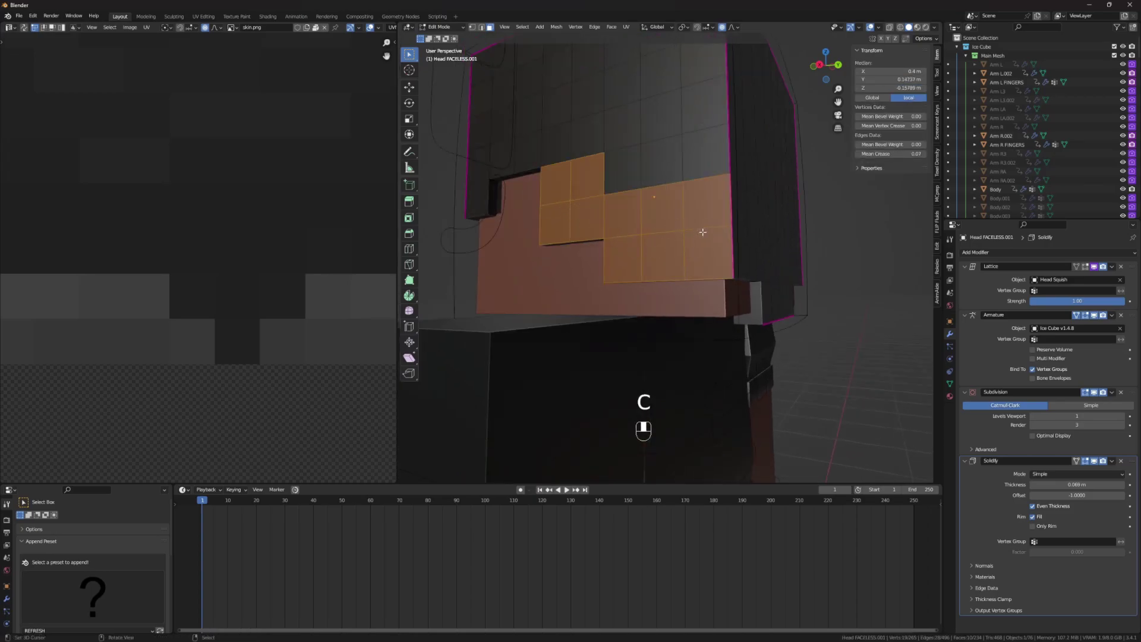
pyautogui.press('c')
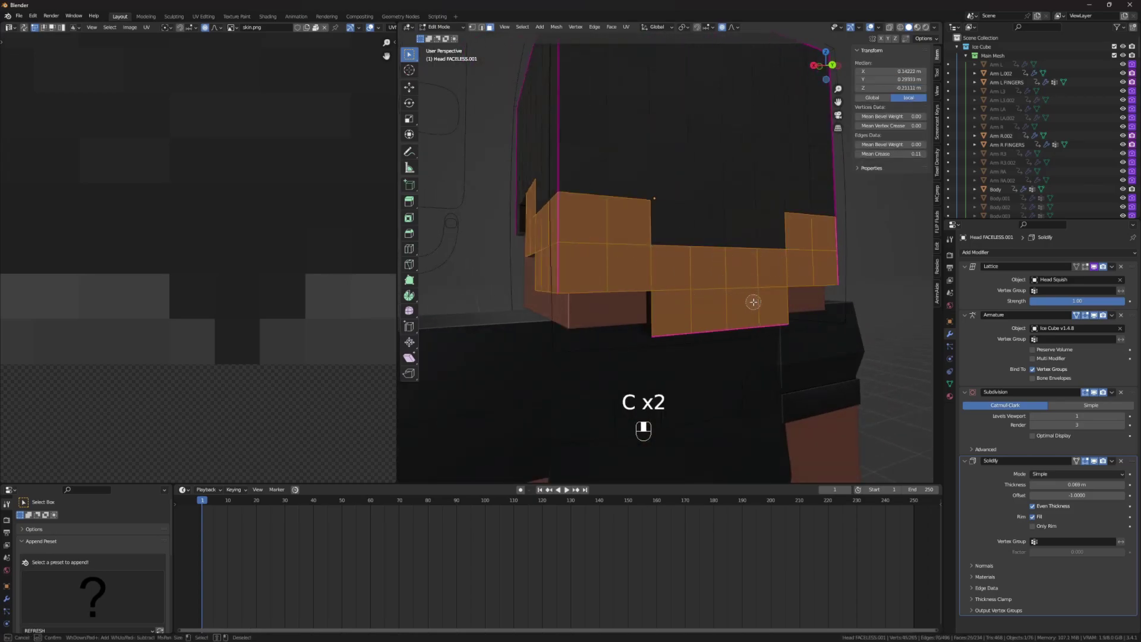
pyautogui.press('c')
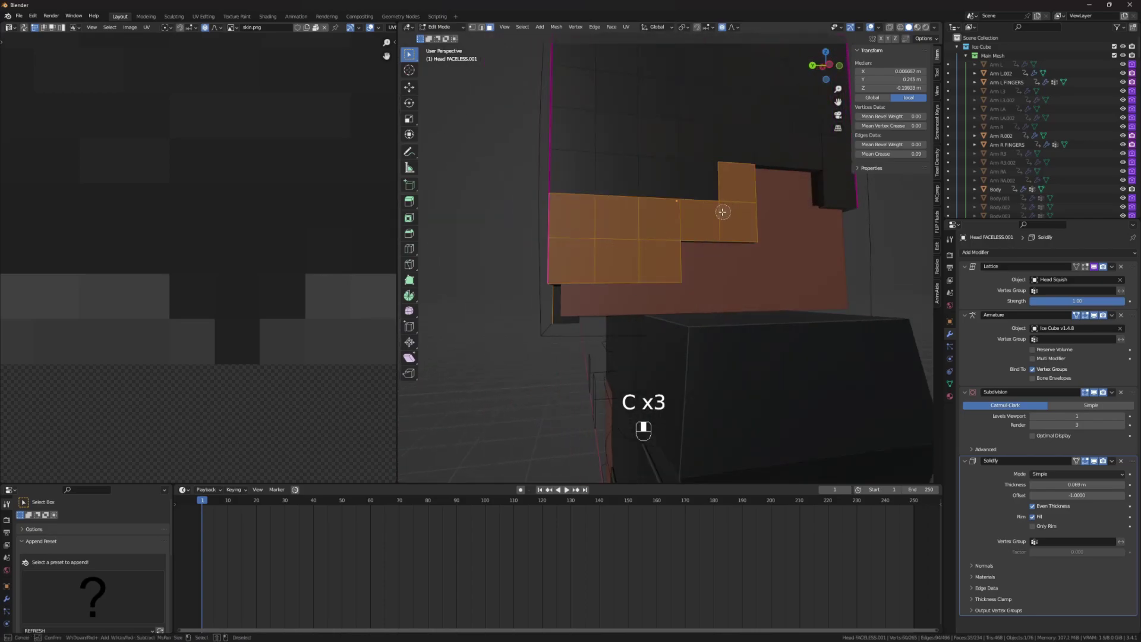
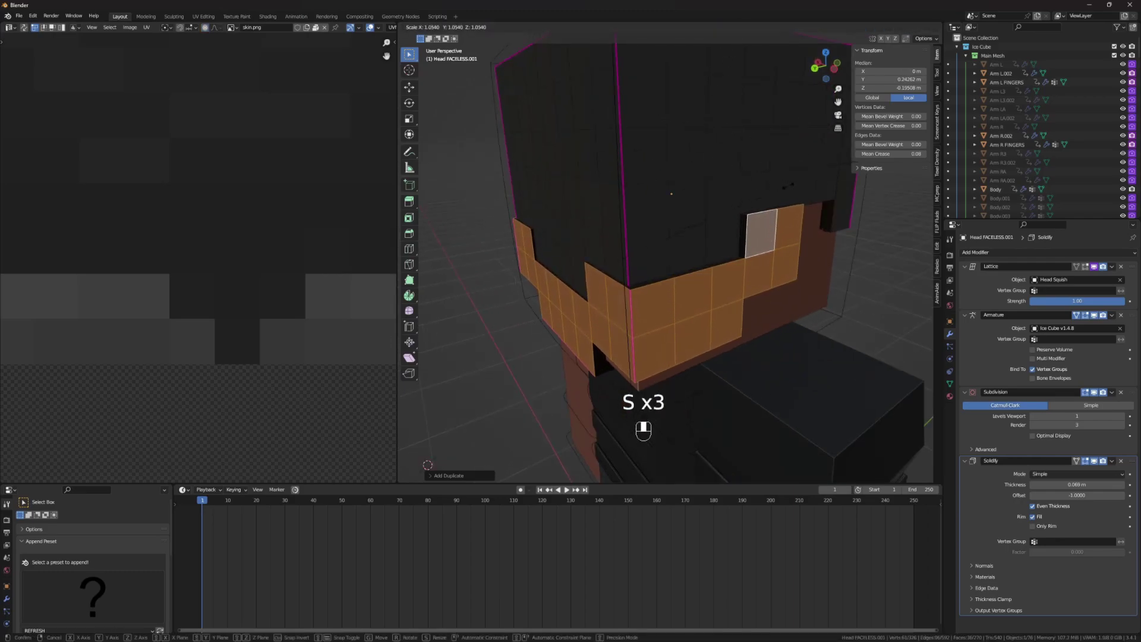
pyautogui.press('g')
pyautogui.press('g')
pyautogui.press('r')
pyautogui.press('g')
pyautogui.press('Tab')
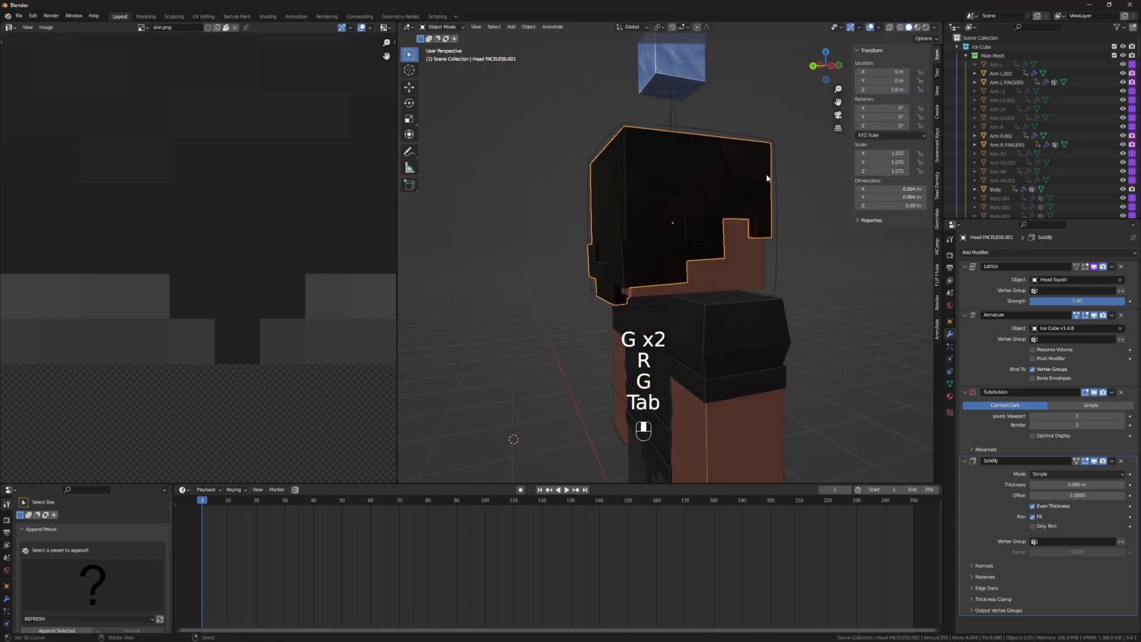
# Extrude the top hair faces upward into blocky tufts and return to object mode to view the hair.
pyautogui.press('Tab')
pyautogui.press('a')
pyautogui.press('c')
pyautogui.press('c')
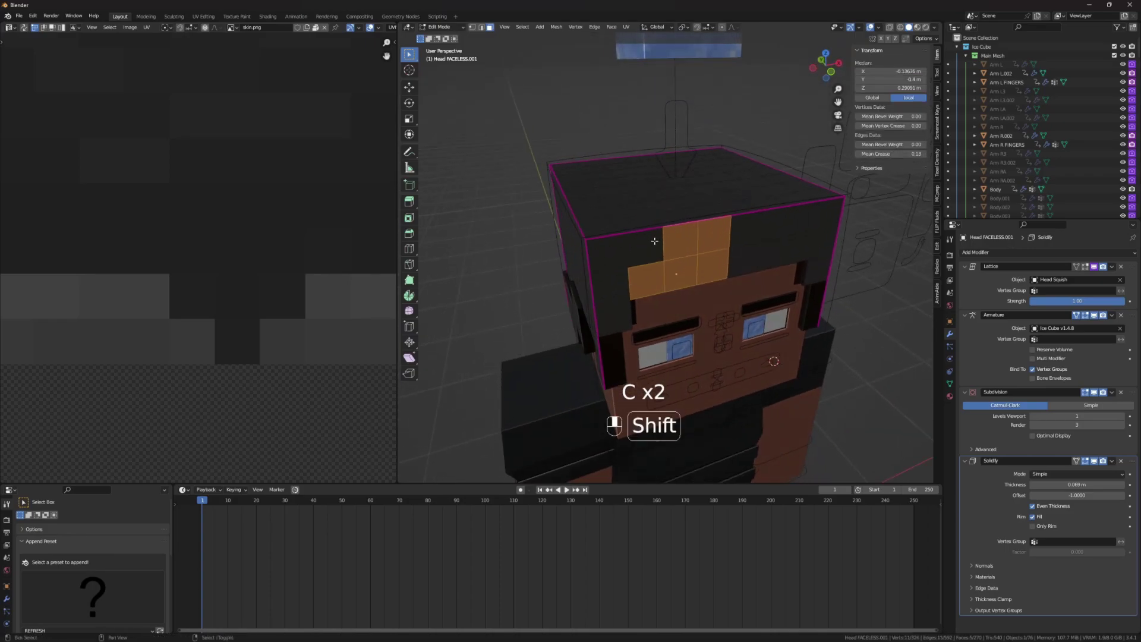
pyautogui.press('shift+d')
pyautogui.press('s')
pyautogui.press('r')
pyautogui.press('r')
pyautogui.press('g')
pyautogui.press('r')
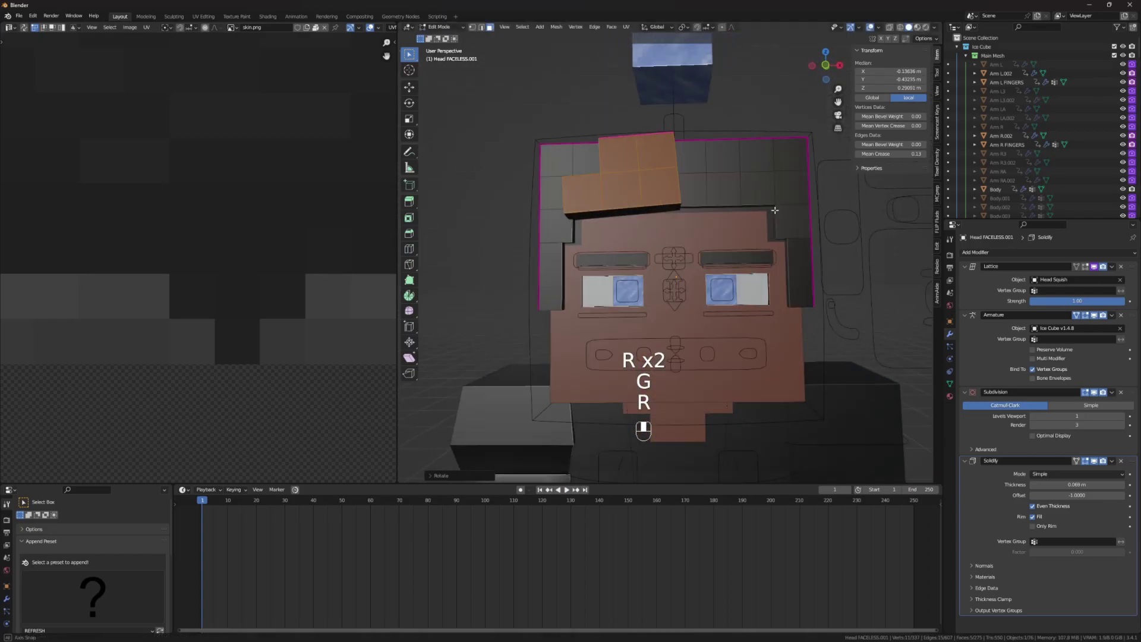
pyautogui.press('g')
pyautogui.press('r')
pyautogui.press('Tab')
pyautogui.press('a')
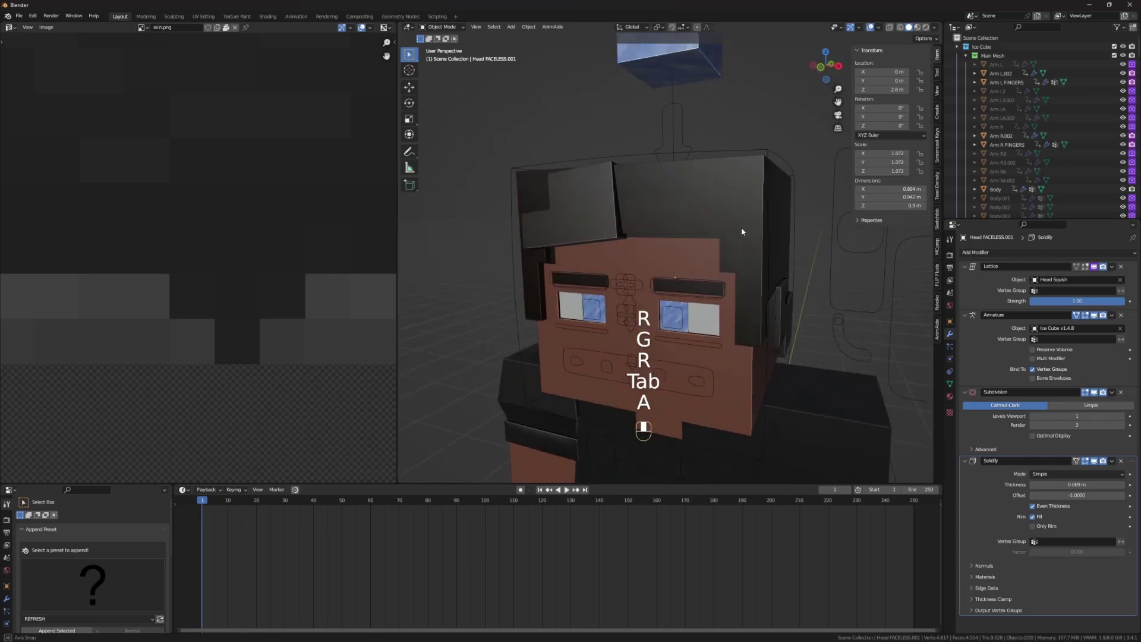
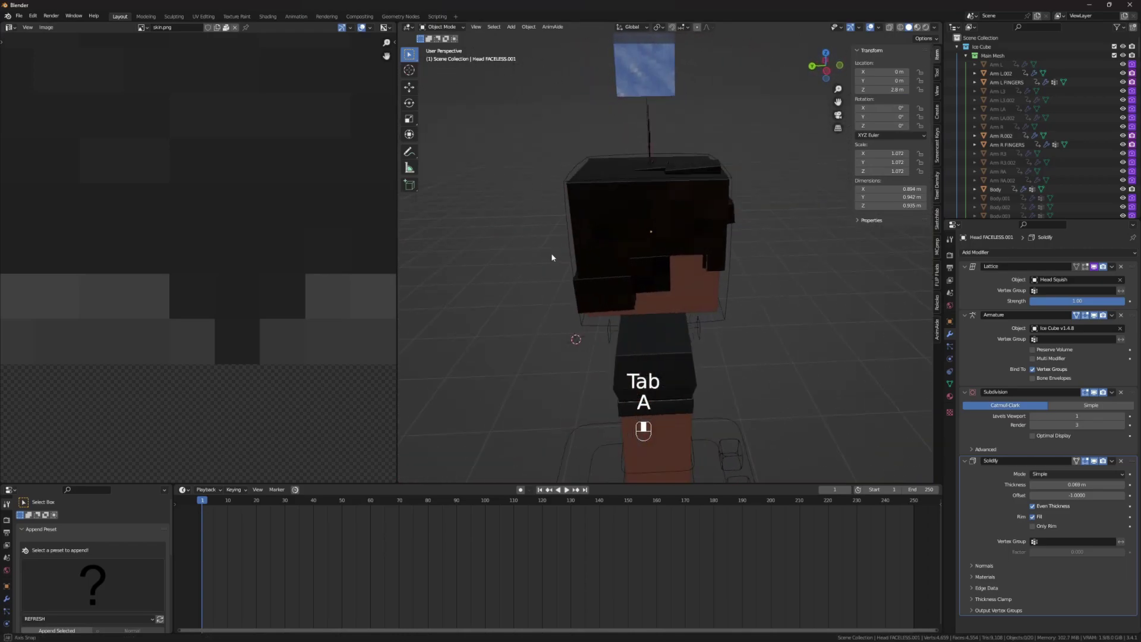
# Deselect the hair object and move on to the Arm R FINGERS mesh.
pyautogui.click(748, 220)
pyautogui.press('g')
pyautogui.press('x')
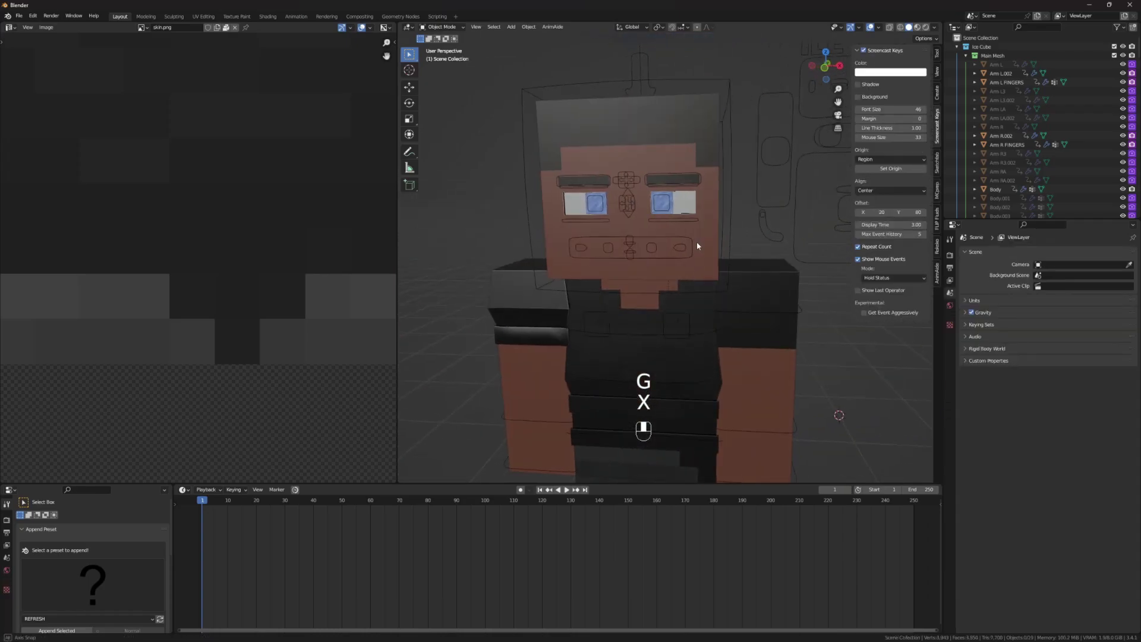
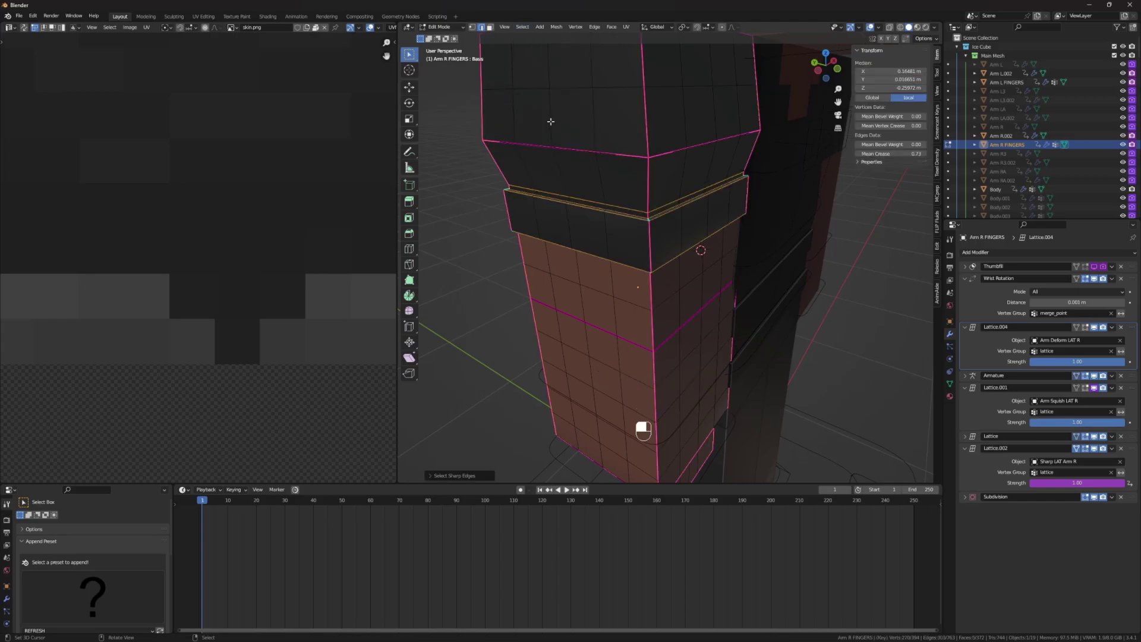
# Bring up the edge operations to mark the wrist edge loop sharp.
pyautogui.press('ctrl+e')
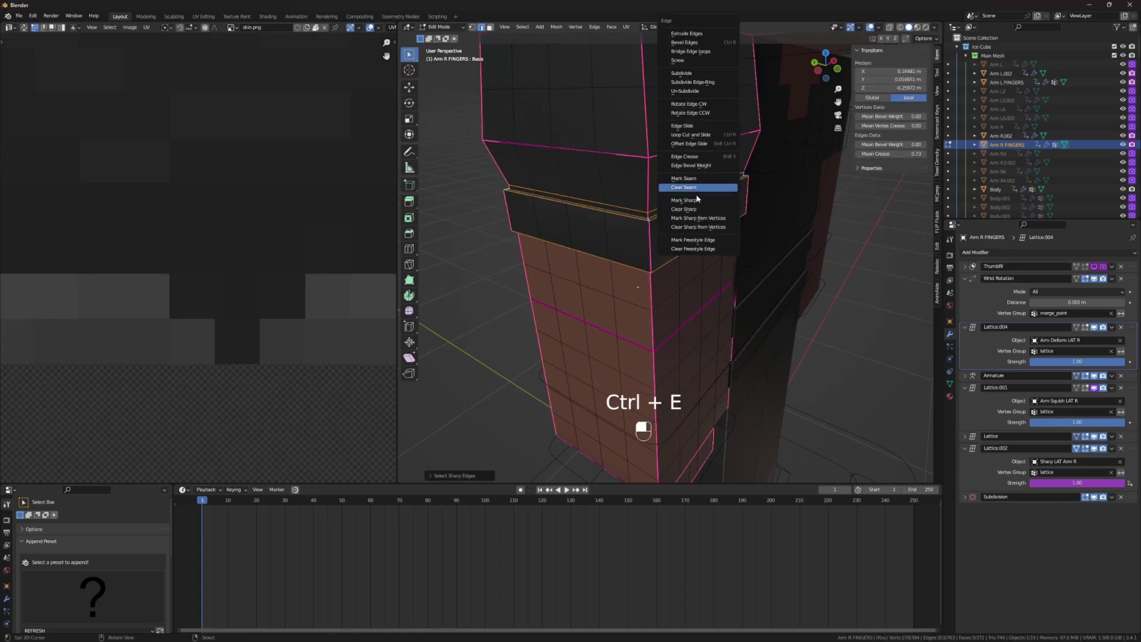
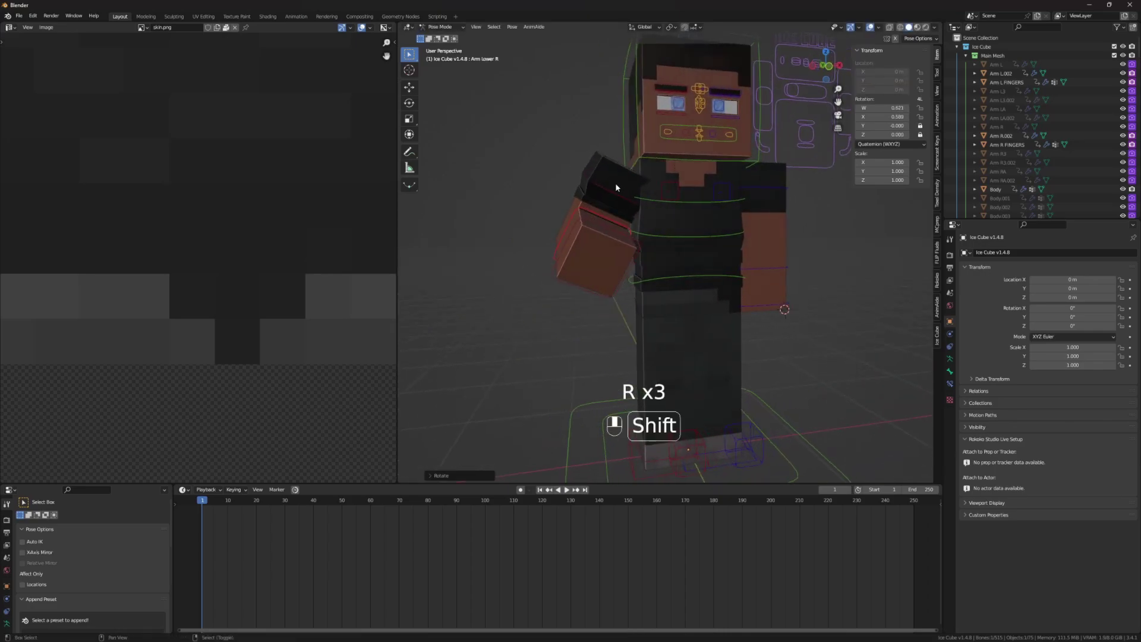
# Rotate the Arm Lower R bone to bend the right arm, then return to object mode.
pyautogui.press('alt+r')
pyautogui.moveTo(700, 182); pyautogui.dragTo(736, 180)
pyautogui.moveTo(736, 181); pyautogui.dragTo(709, 178)
pyautogui.click(708, 178)
pyautogui.press('ctrl+Tab')
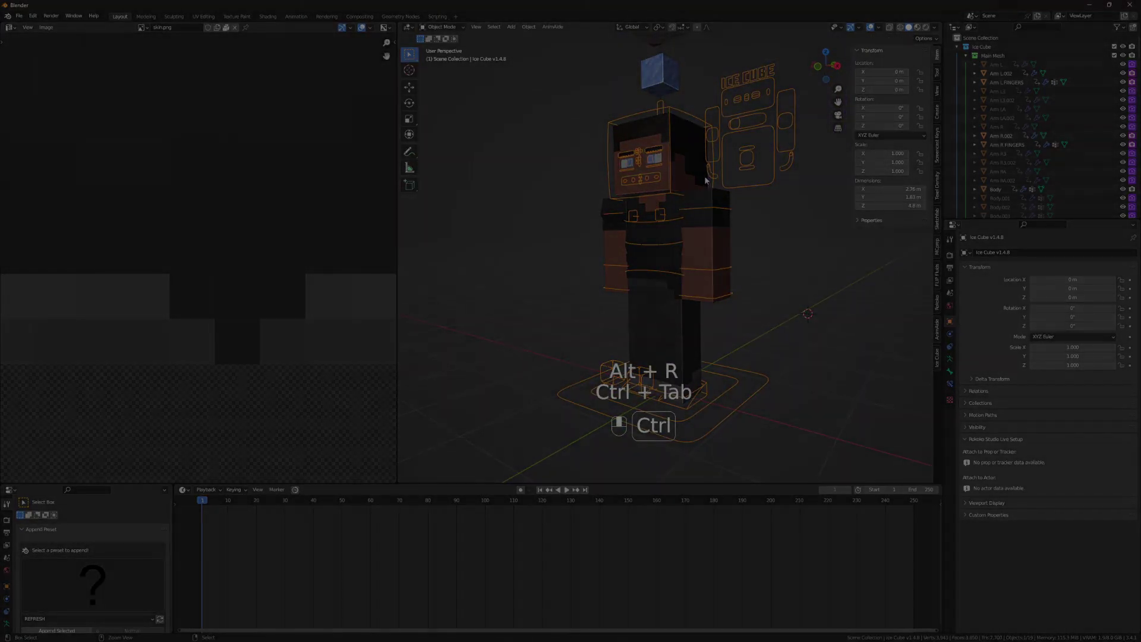